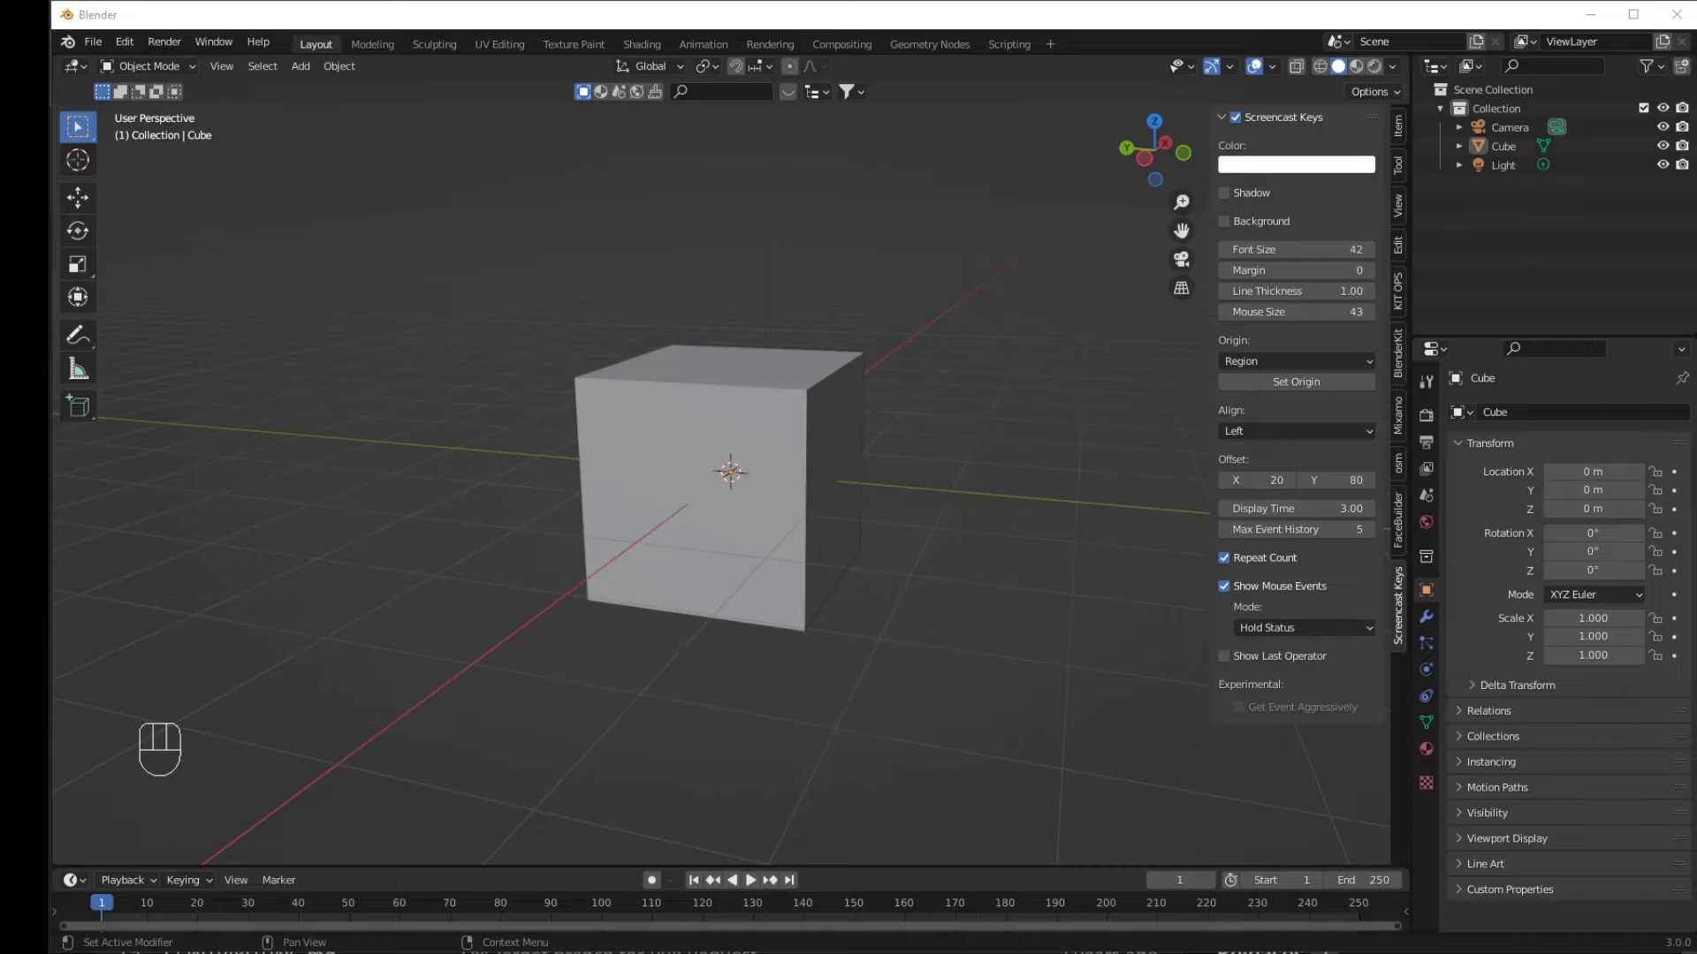
Orbit the viewport around the default cube toward a front view with everything selected.
{"action": "left_click_drag", "start_coordinate": [751, 582], "coordinate": [848, 596]}
{"action": "left_click_drag", "start_coordinate": [865, 582], "coordinate": [999, 623]}
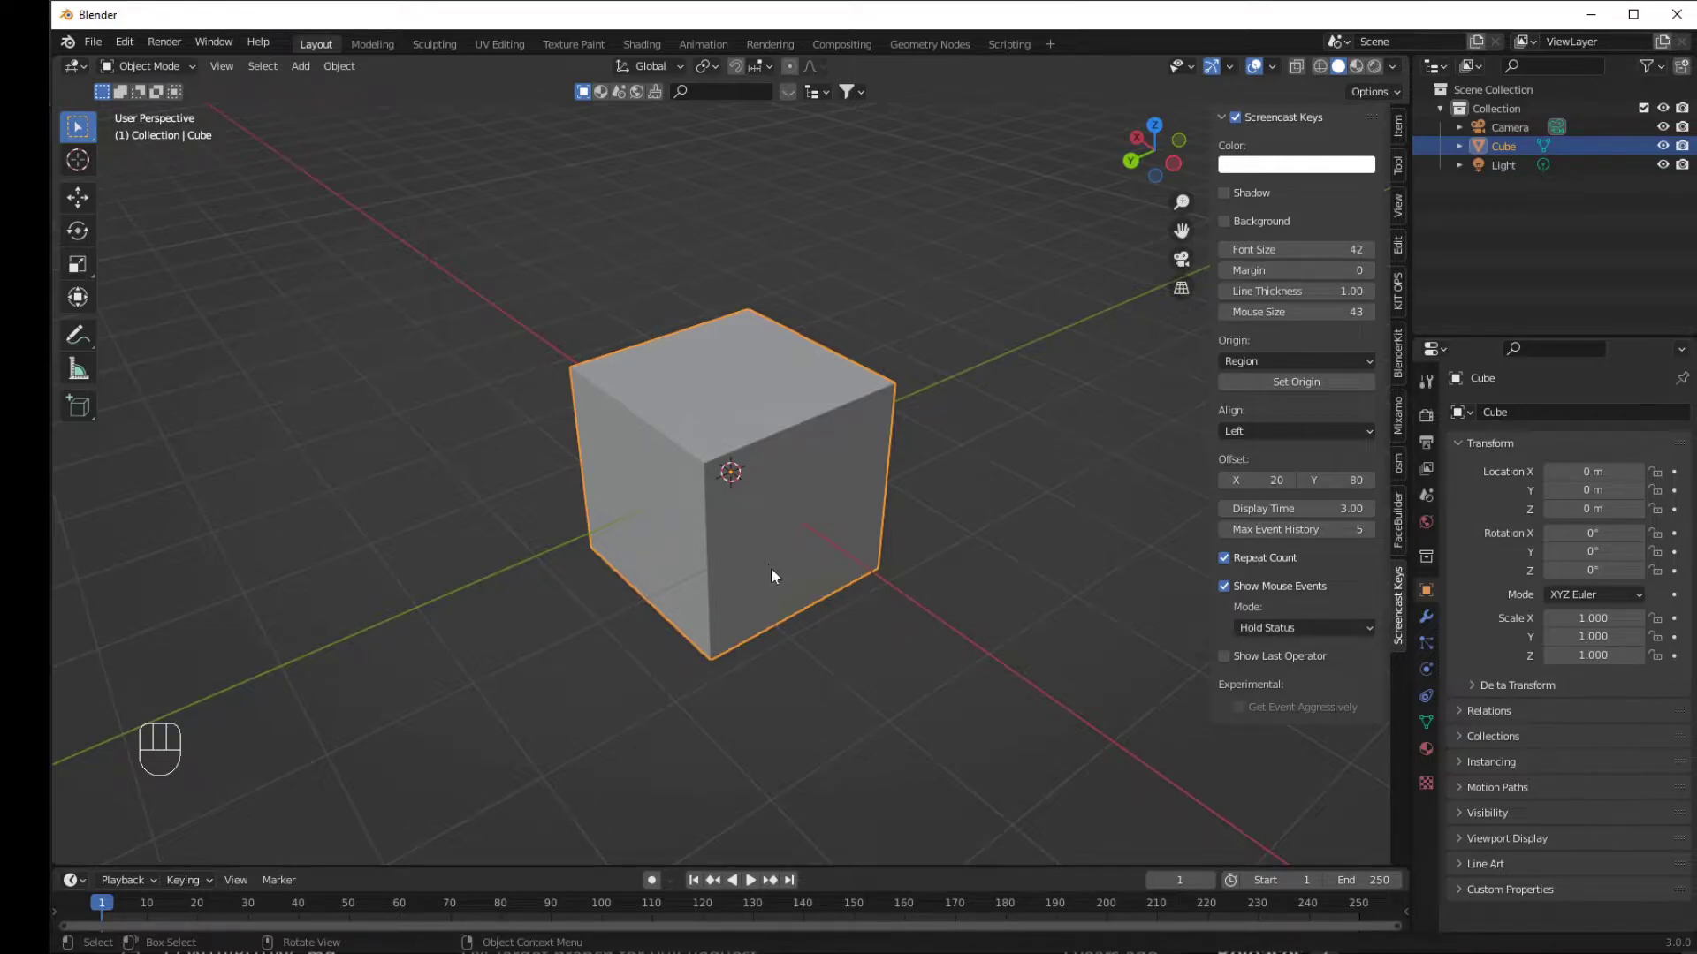
{"action": "key", "text": "a"}
{"action": "left_click_drag", "start_coordinate": [783, 578], "coordinate": [857, 545]}
{"action": "left_click_drag", "start_coordinate": [836, 611], "coordinate": [762, 629]}
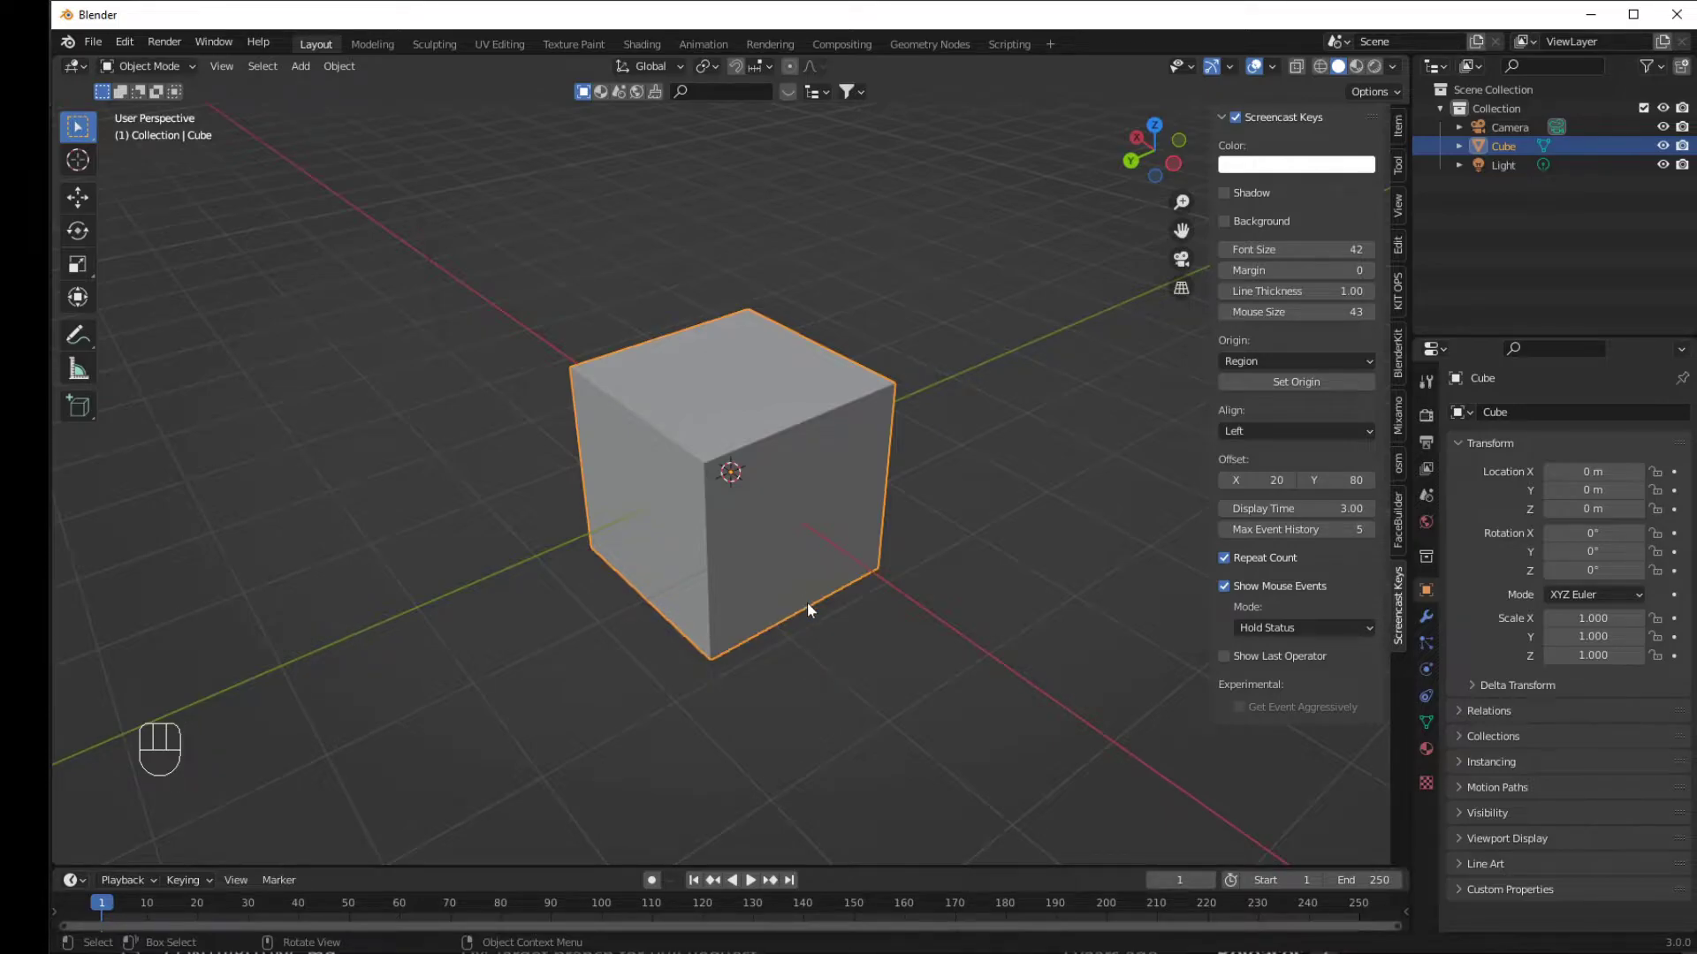
{"action": "left_click_drag", "start_coordinate": [816, 609], "coordinate": [865, 617]}
{"action": "left_click_drag", "start_coordinate": [830, 618], "coordinate": [903, 572]}
{"action": "left_click_drag", "start_coordinate": [721, 550], "coordinate": [662, 536]}
{"action": "left_click_drag", "start_coordinate": [338, 556], "coordinate": [333, 538]}
Nudge the cube off the origin, scale it to about 1.008 on all axes, then deselect it.
{"action": "key", "text": "a"}
{"action": "key", "text": "s"}
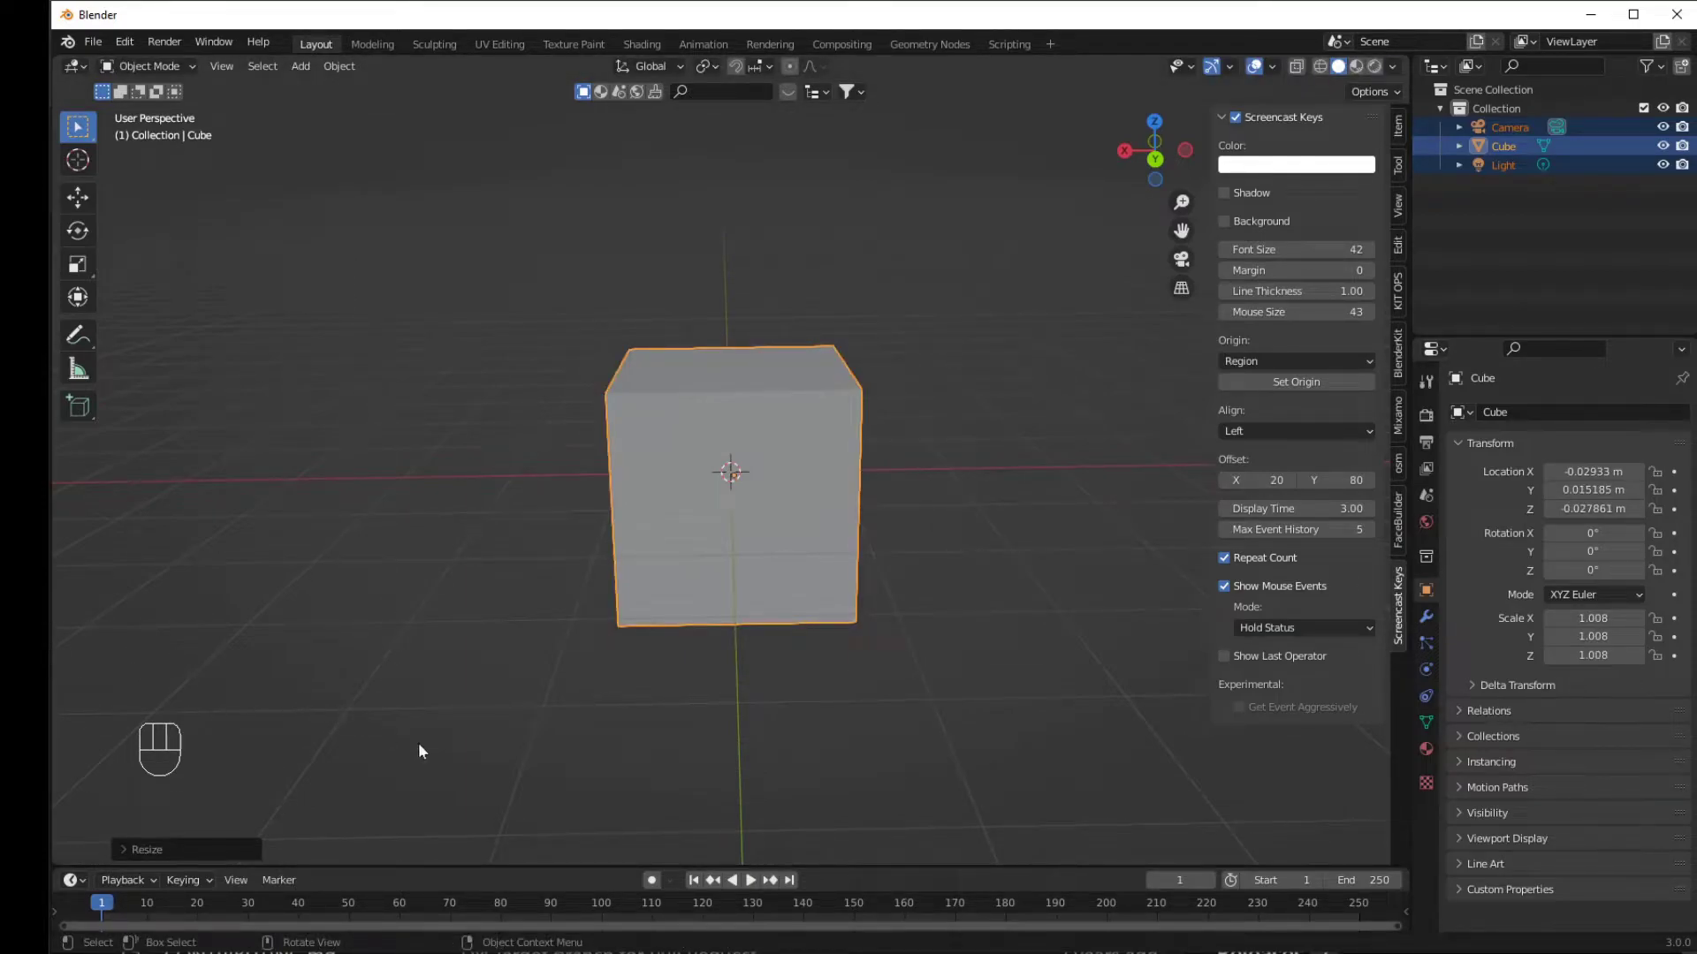
{"action": "key", "text": "f"}
{"action": "key", "text": "d"}
{"action": "key", "text": "a"}
{"action": "key", "text": "f"}
{"action": "left_click", "coordinate": [386, 630]}
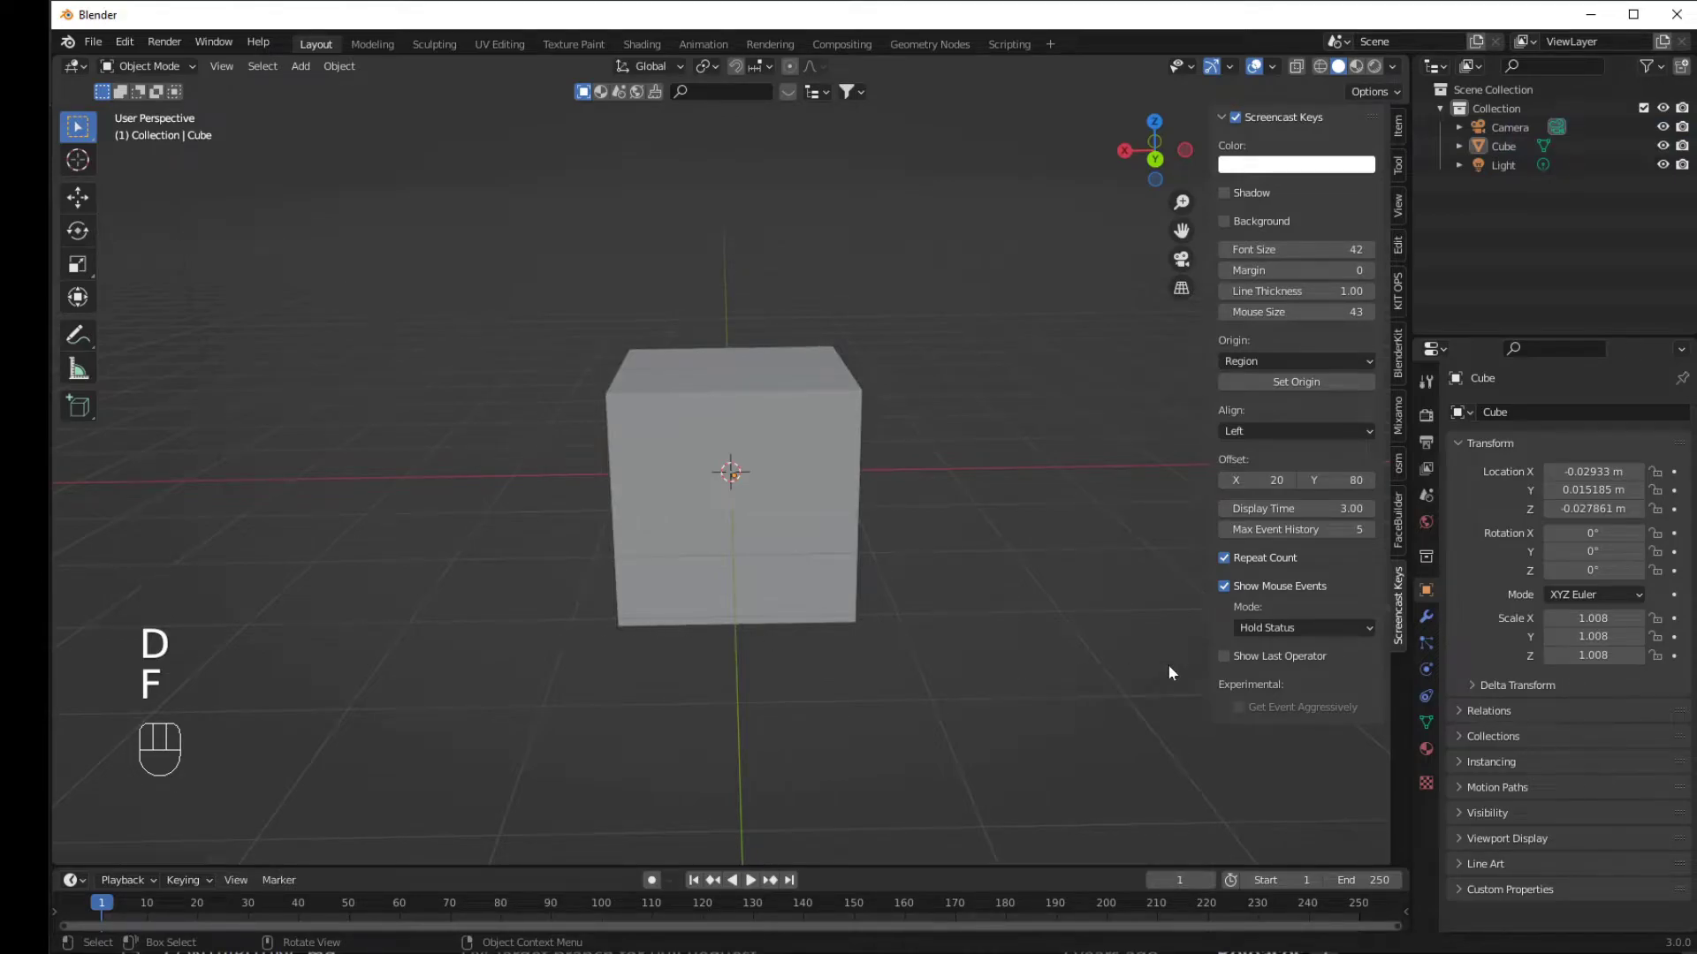
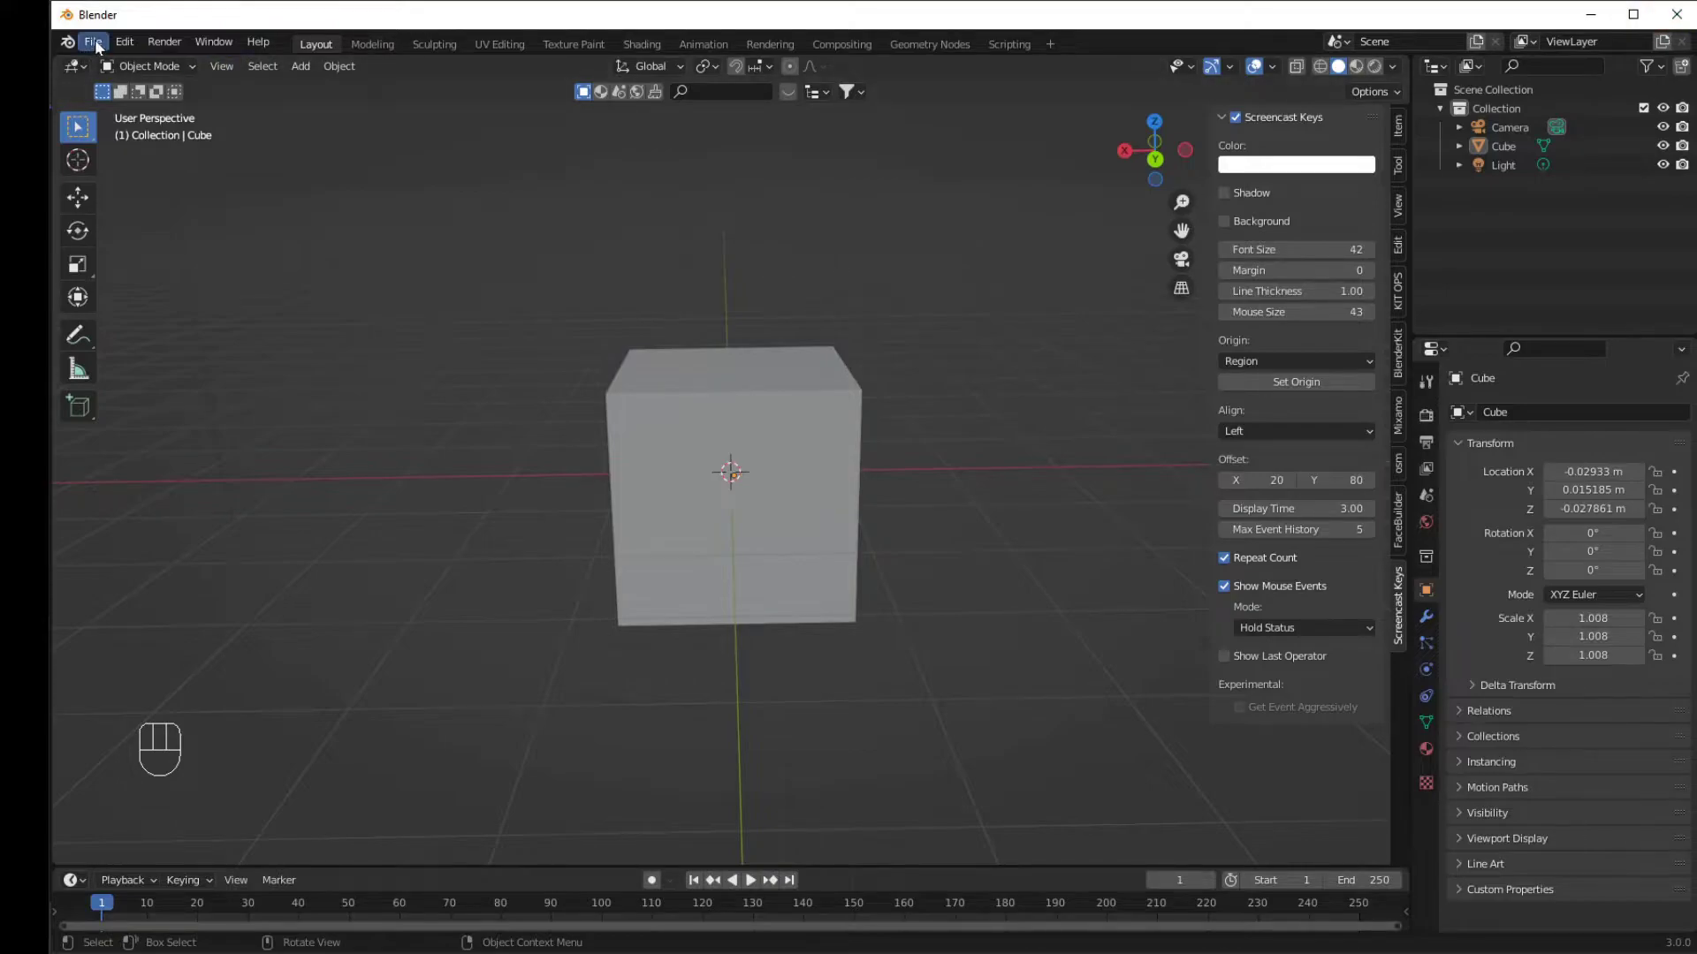
Install the chosen Screencast Keys add-on file and return to the 3D viewport.
{"action": "left_click_drag", "start_coordinate": [101, 45], "coordinate": [134, 50]}
{"action": "left_click_drag", "start_coordinate": [134, 50], "coordinate": [163, 323]}
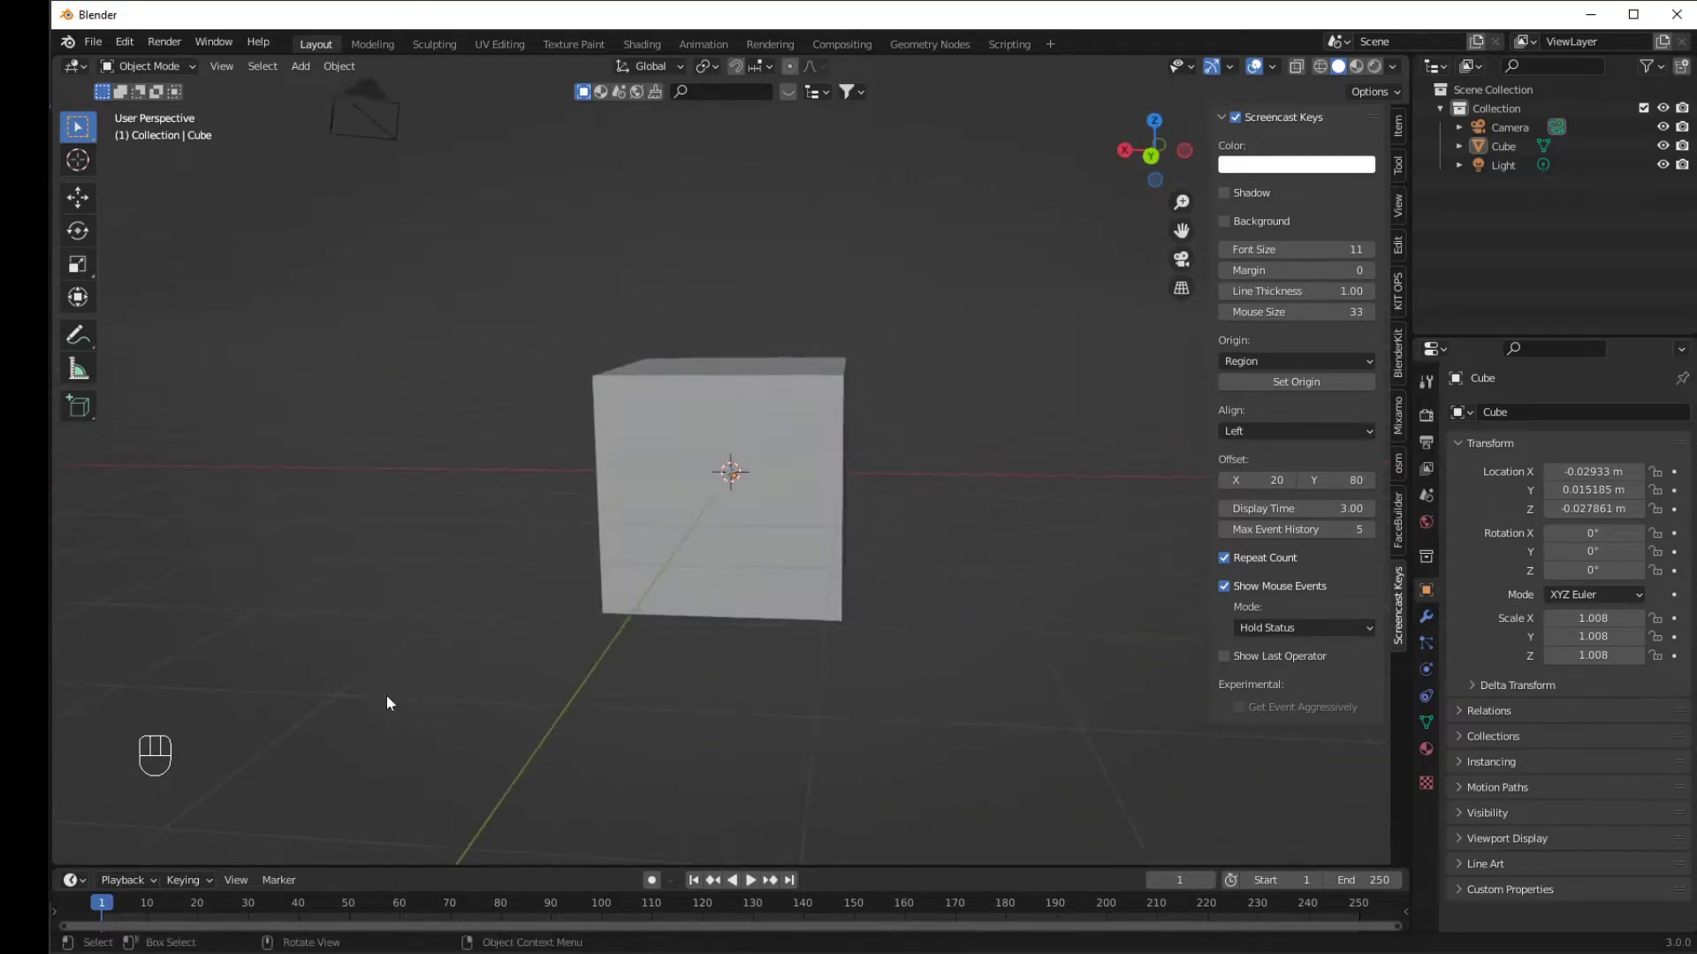
Select everything, rescale the cube to 1.095, and pick a light blue in the Screencast Keys colour swatch.
{"action": "key", "text": "a"}
{"action": "key", "text": "a"}
{"action": "key", "text": "s"}
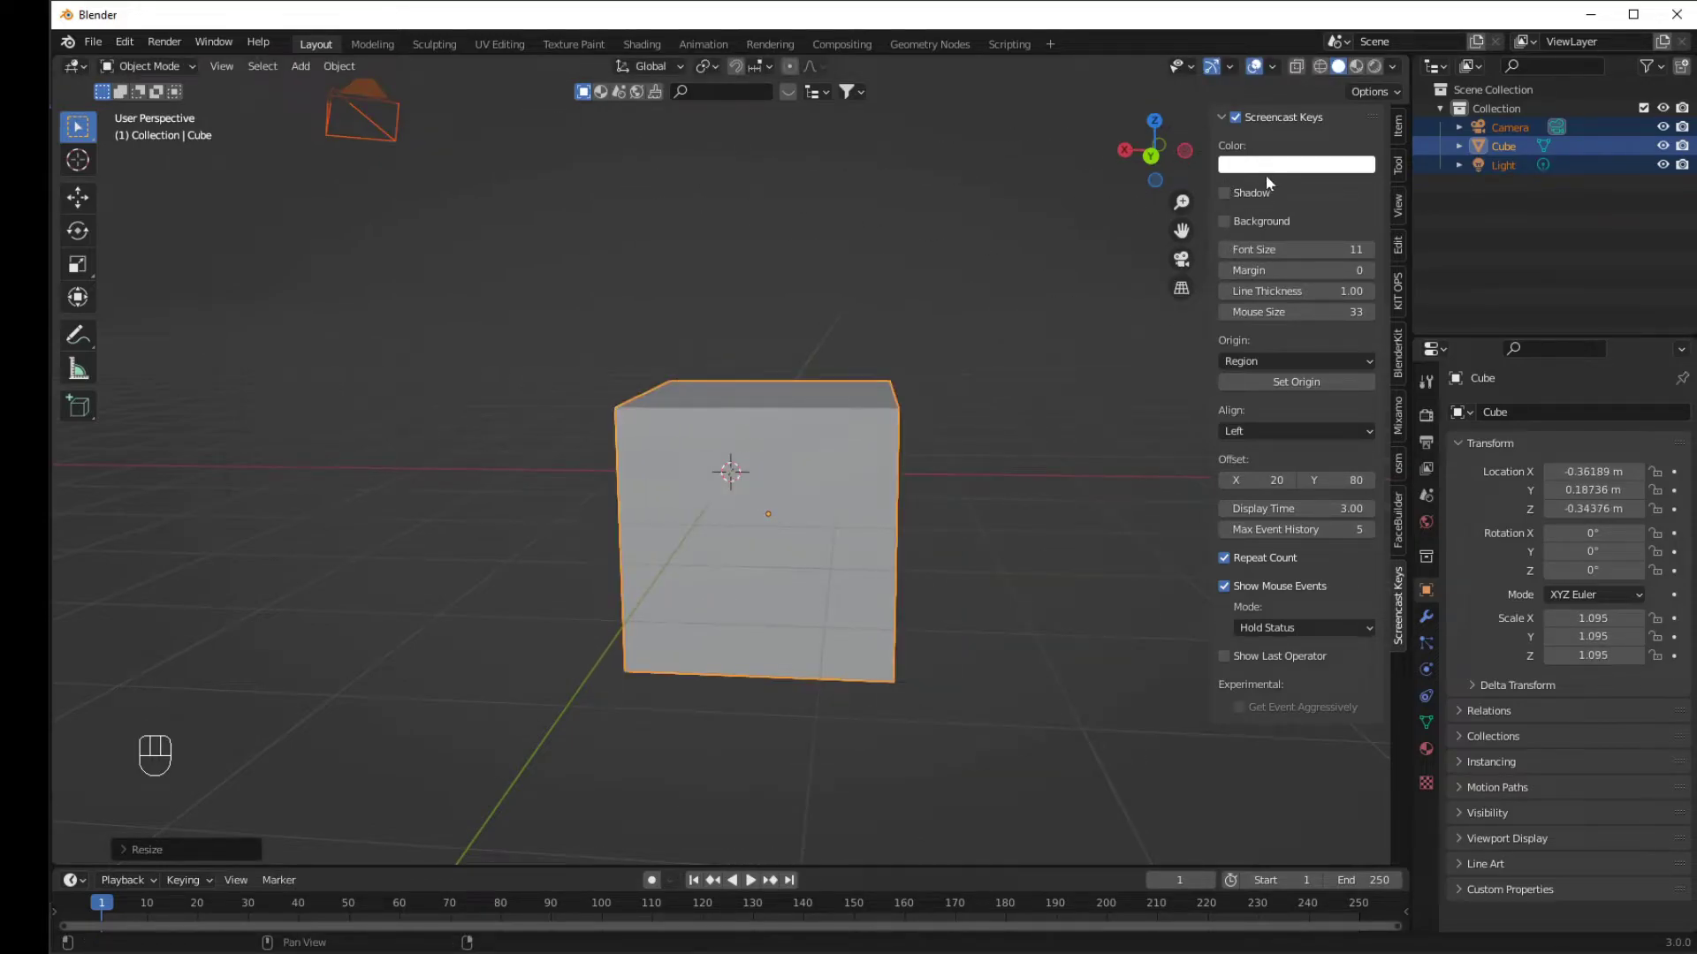
{"action": "left_click", "coordinate": [1271, 168]}
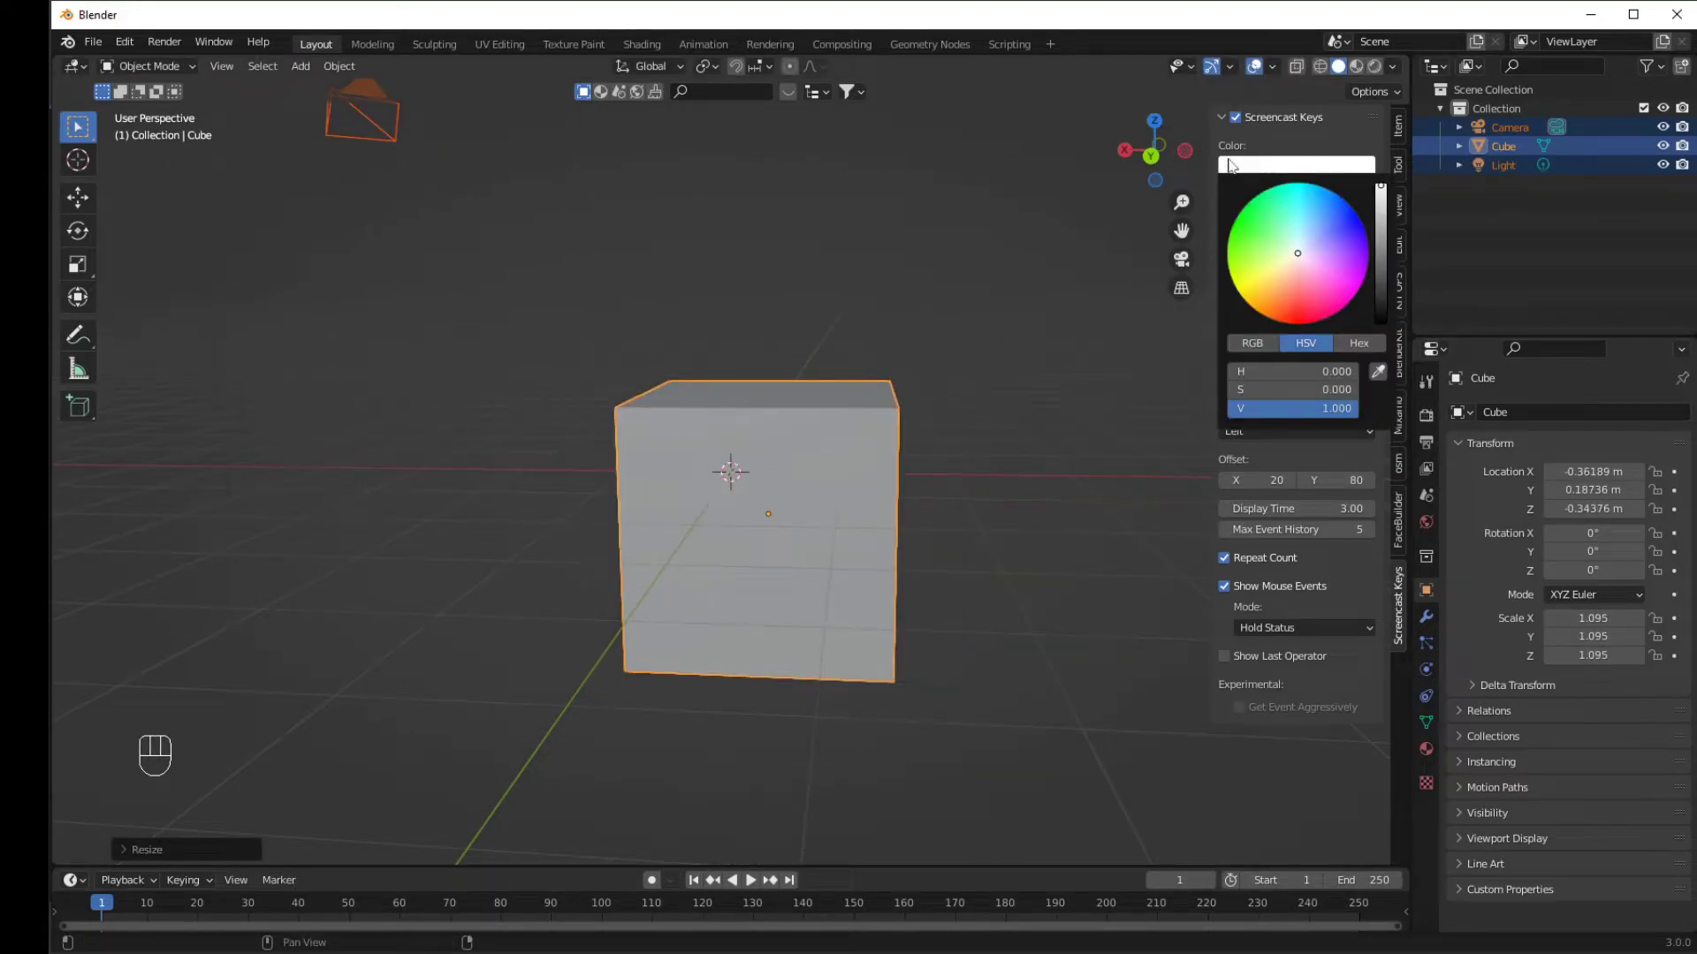
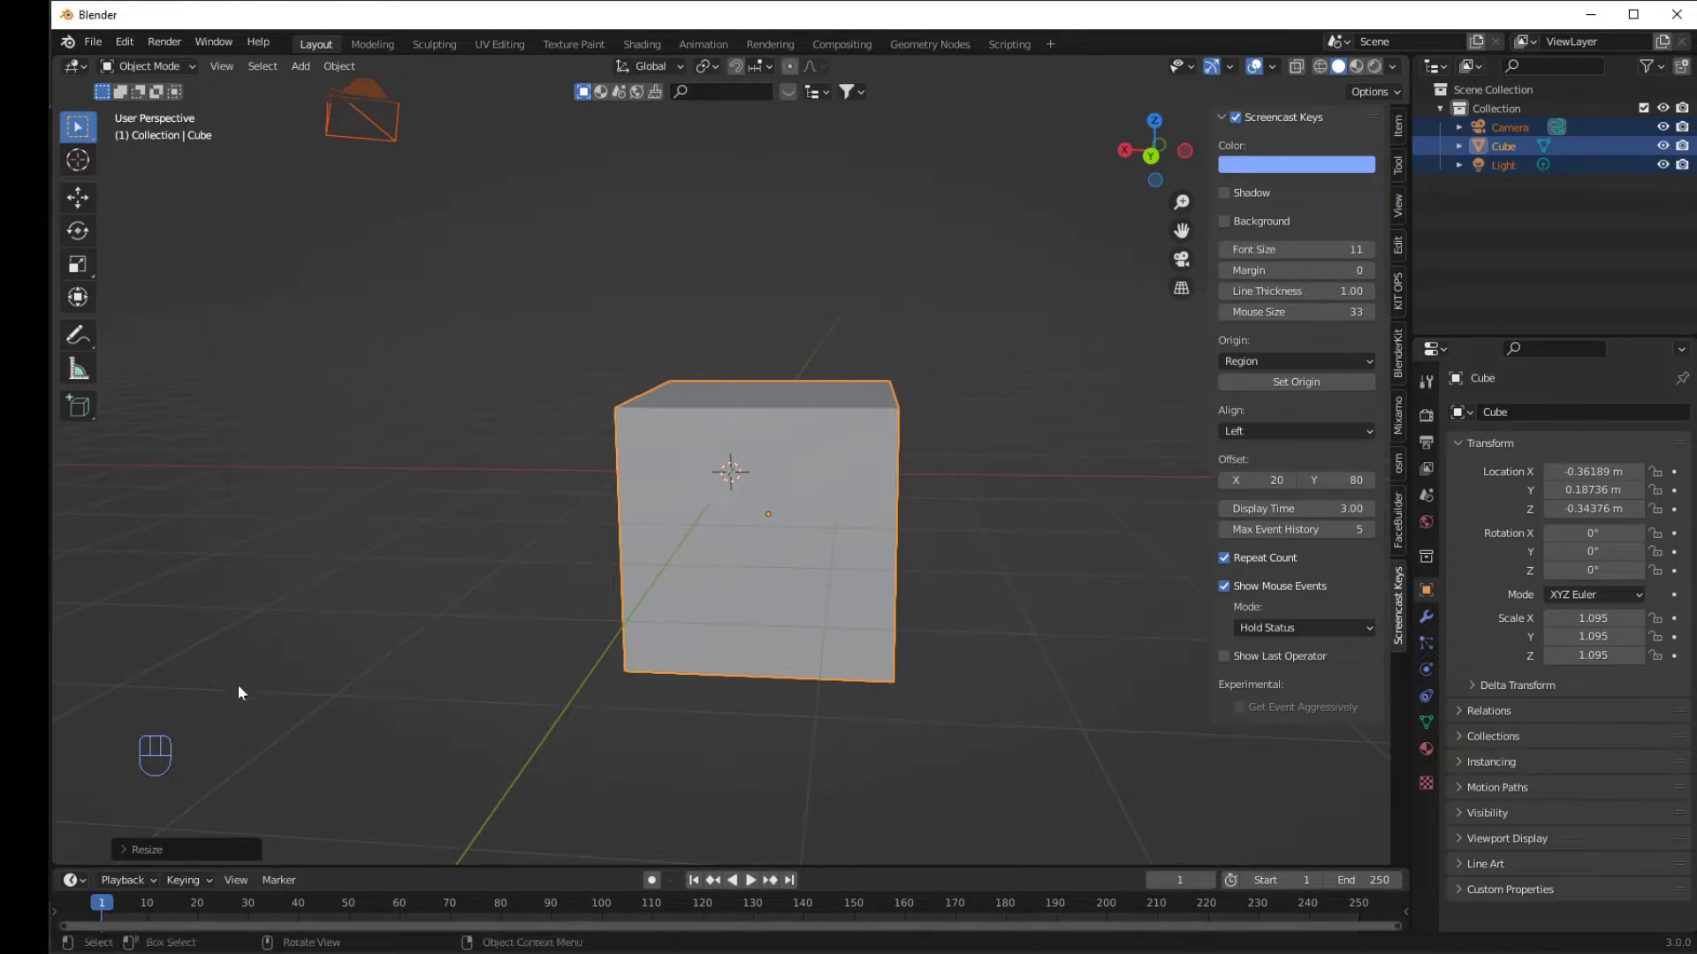
Rescale the selected cube with S to preview the light-blue Screencast Keys overlay.
{"action": "key", "text": "a"}
{"action": "key", "text": "s"}
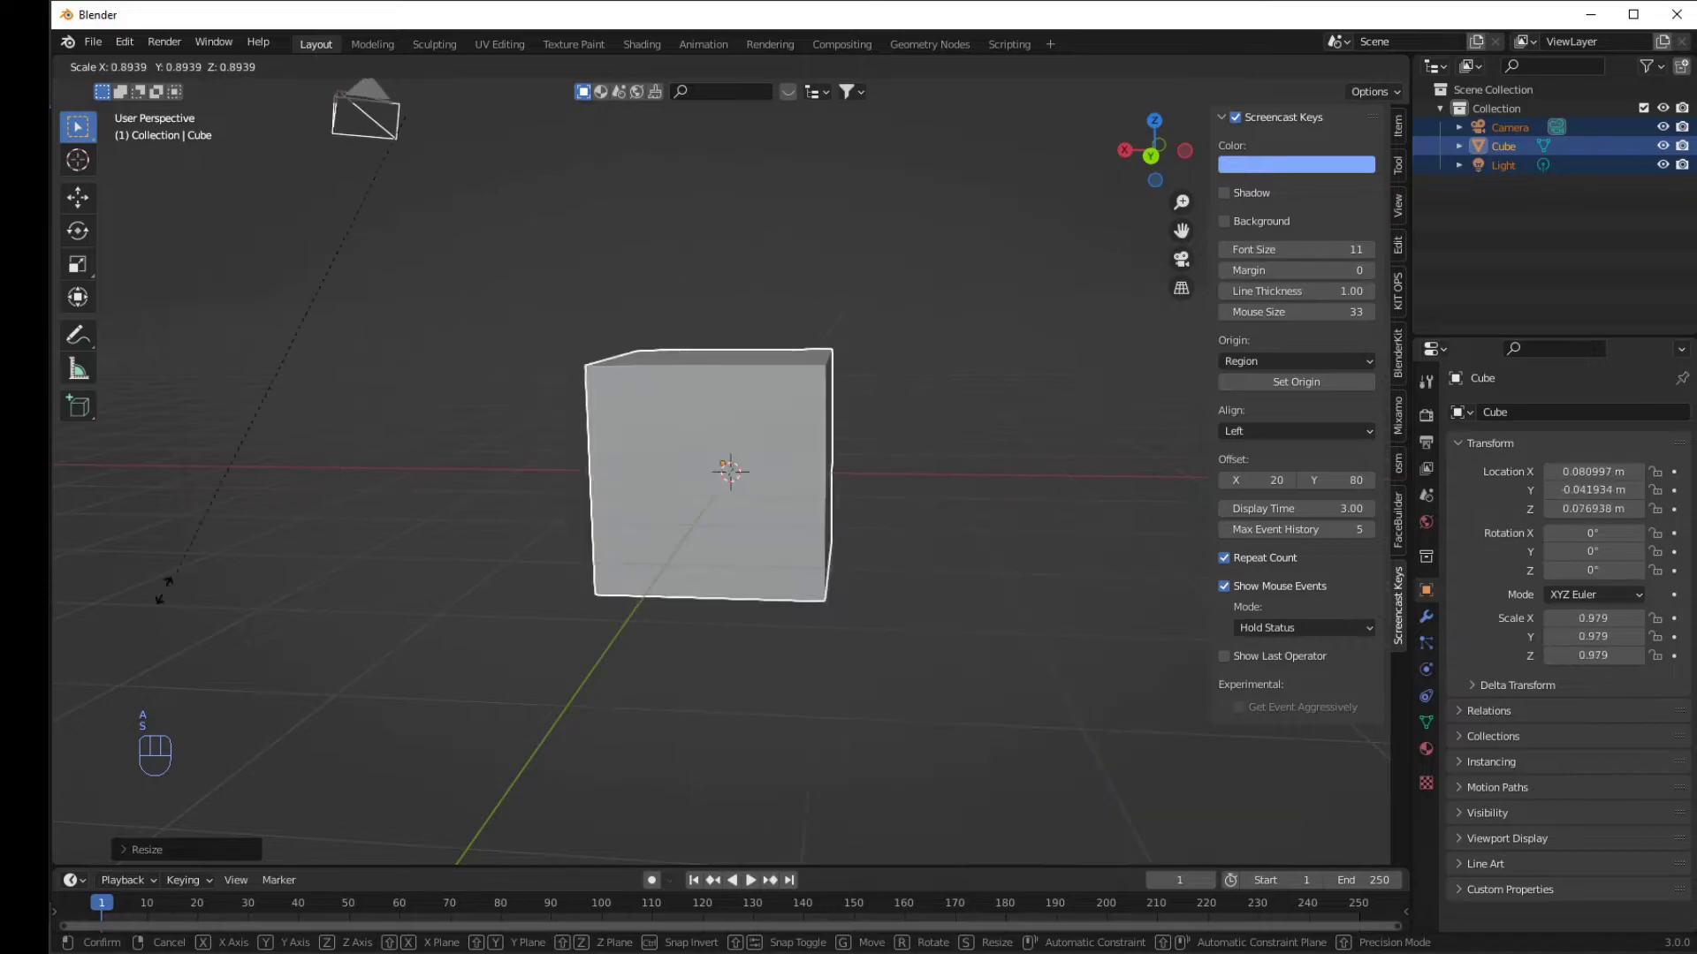
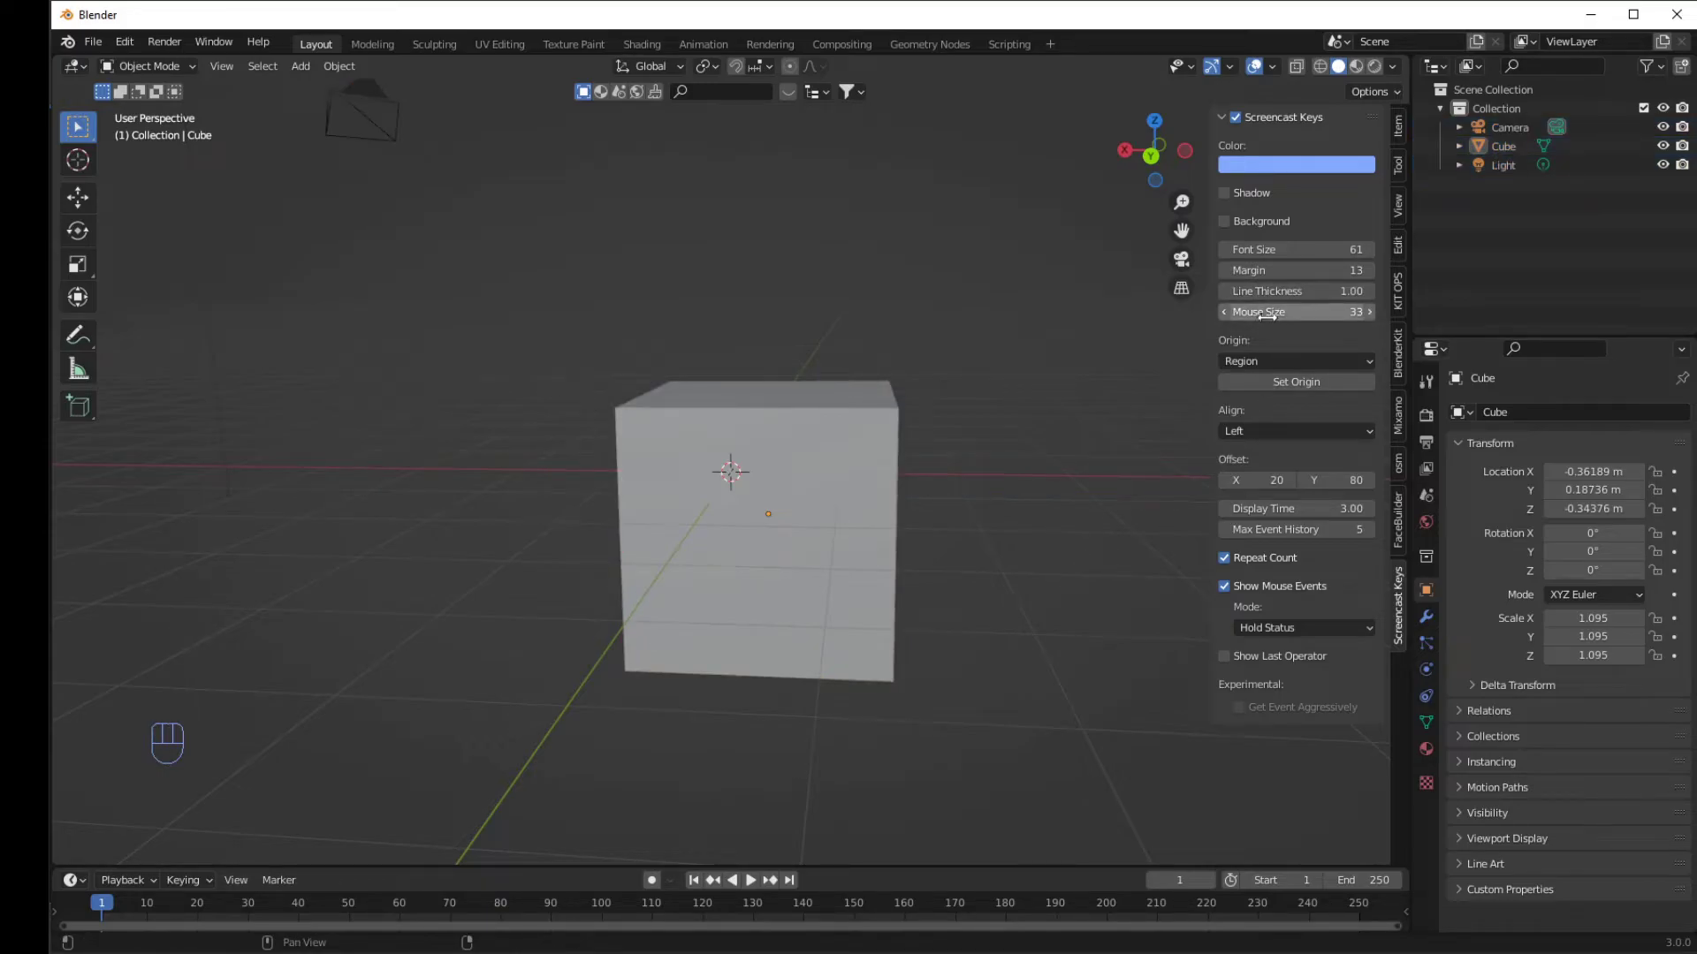
Raise the Screencast Keys mouse size to 93 with offset X 29, Y 49.
{"action": "left_click", "coordinate": [1122, 370]}
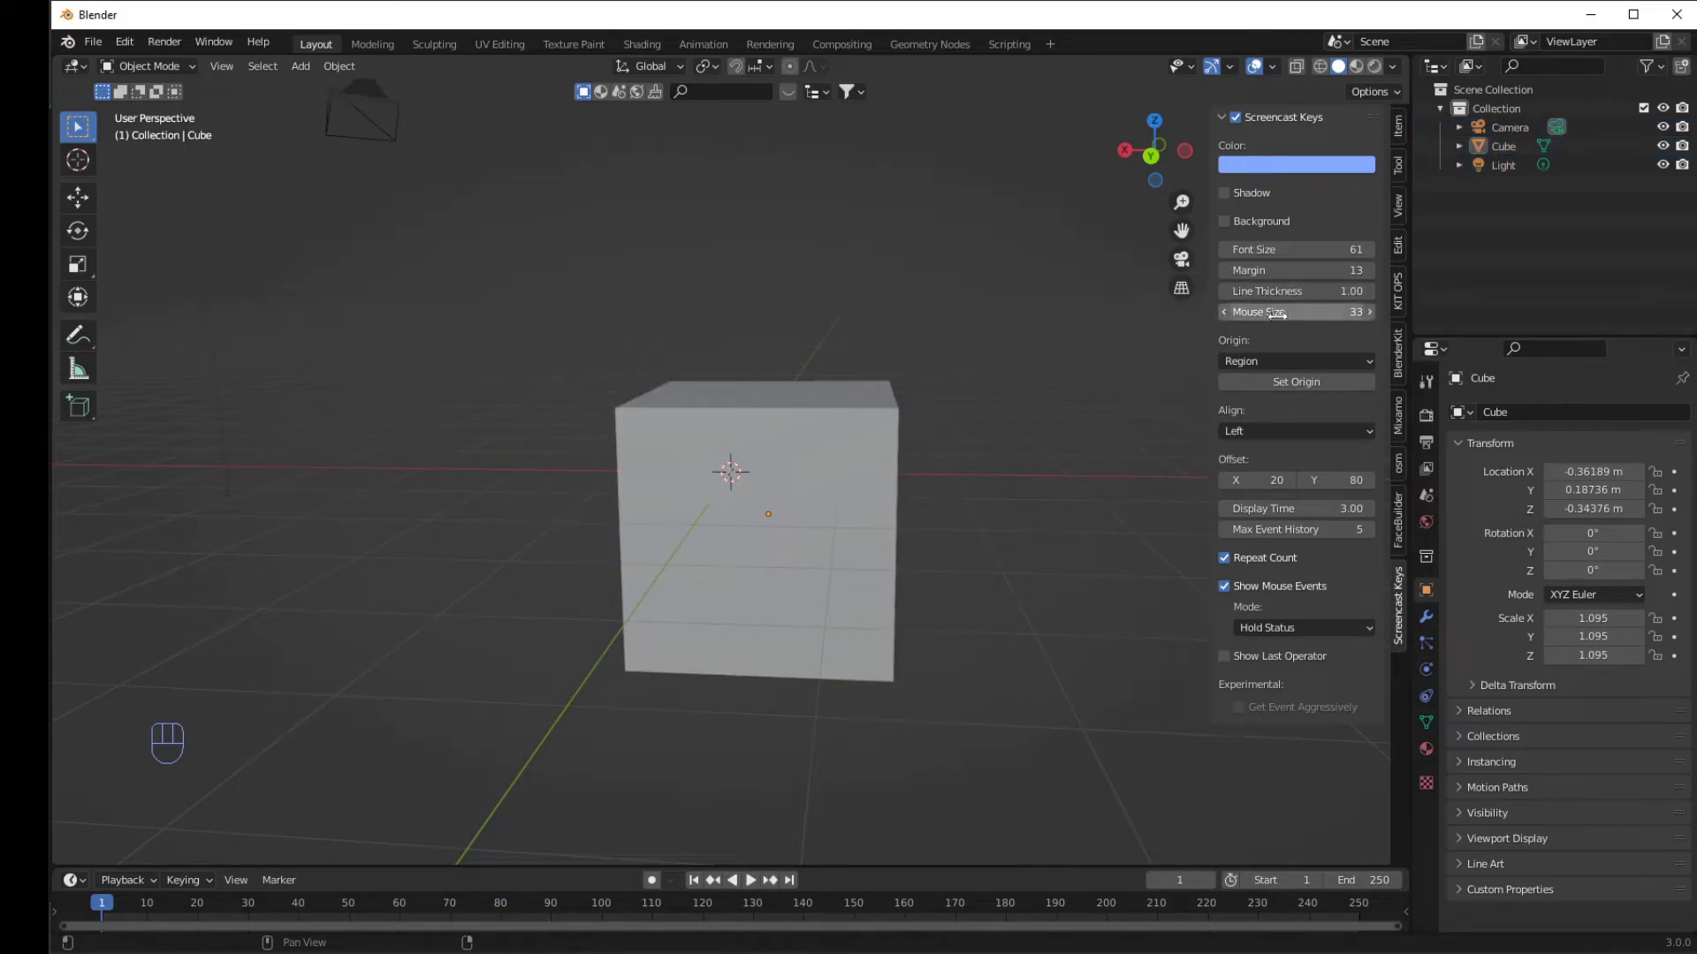
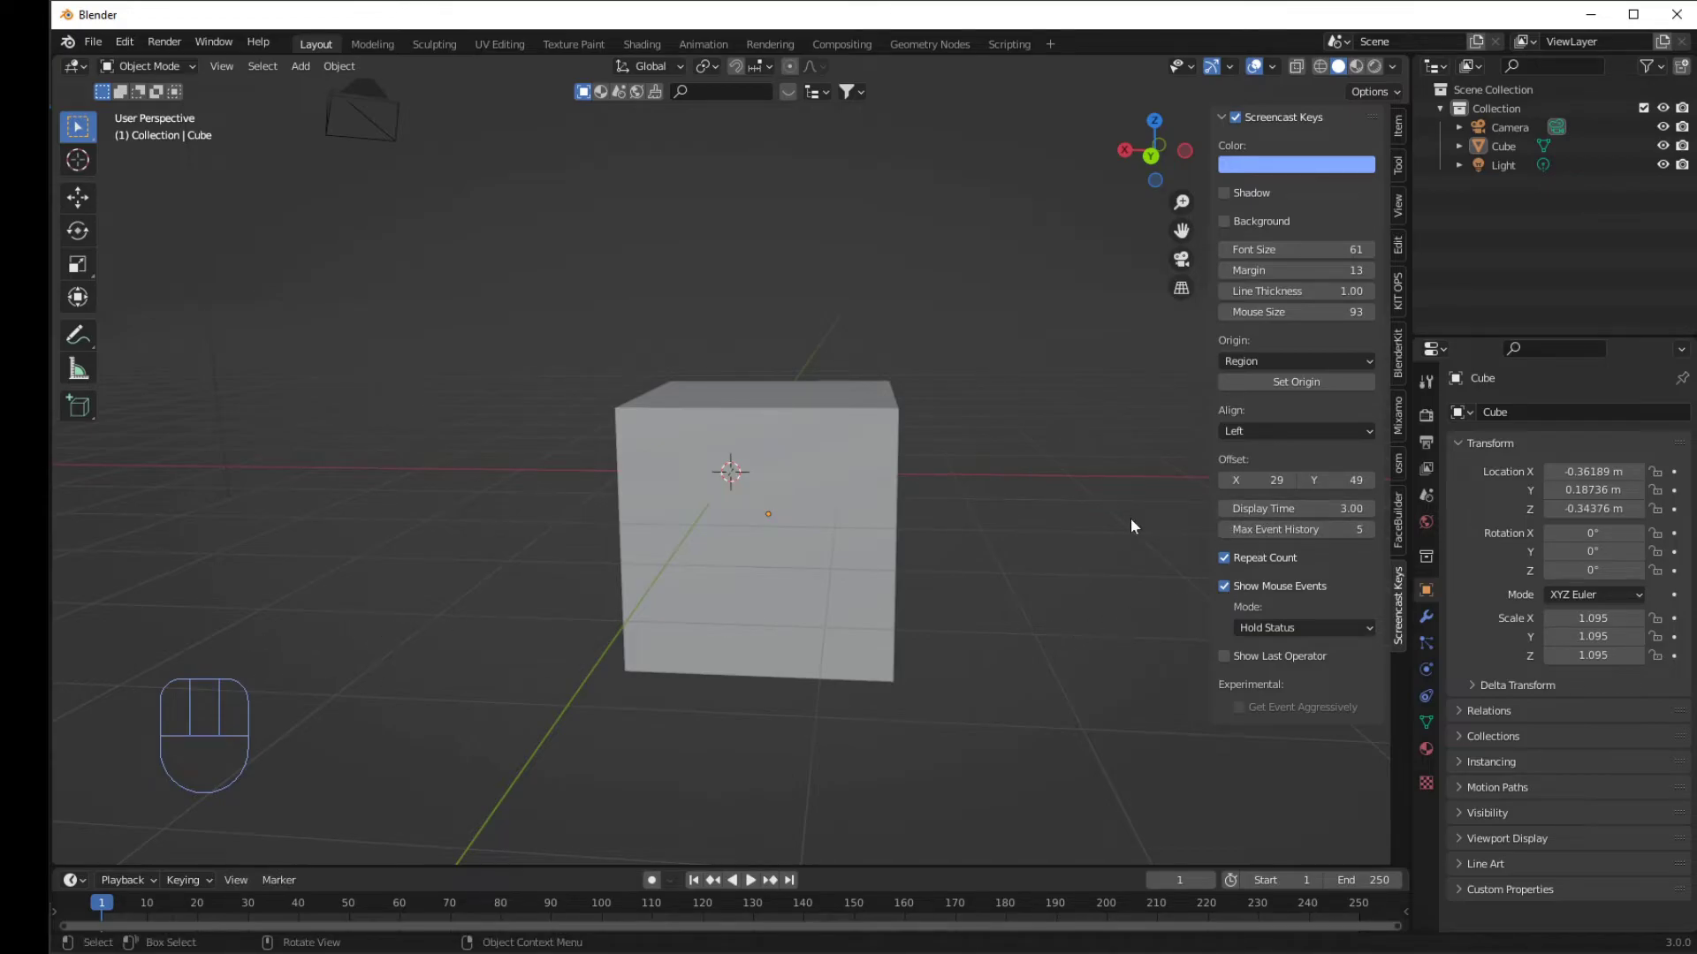
Set the Screencast Keys display time to 1.90 seconds, tapping A, S, D, F to check it.
{"action": "left_click", "coordinate": [291, 520]}
{"action": "key", "text": "a"}
{"action": "key", "text": "a"}
{"action": "key", "text": "s"}
{"action": "key", "text": "d"}
{"action": "key", "text": "f"}
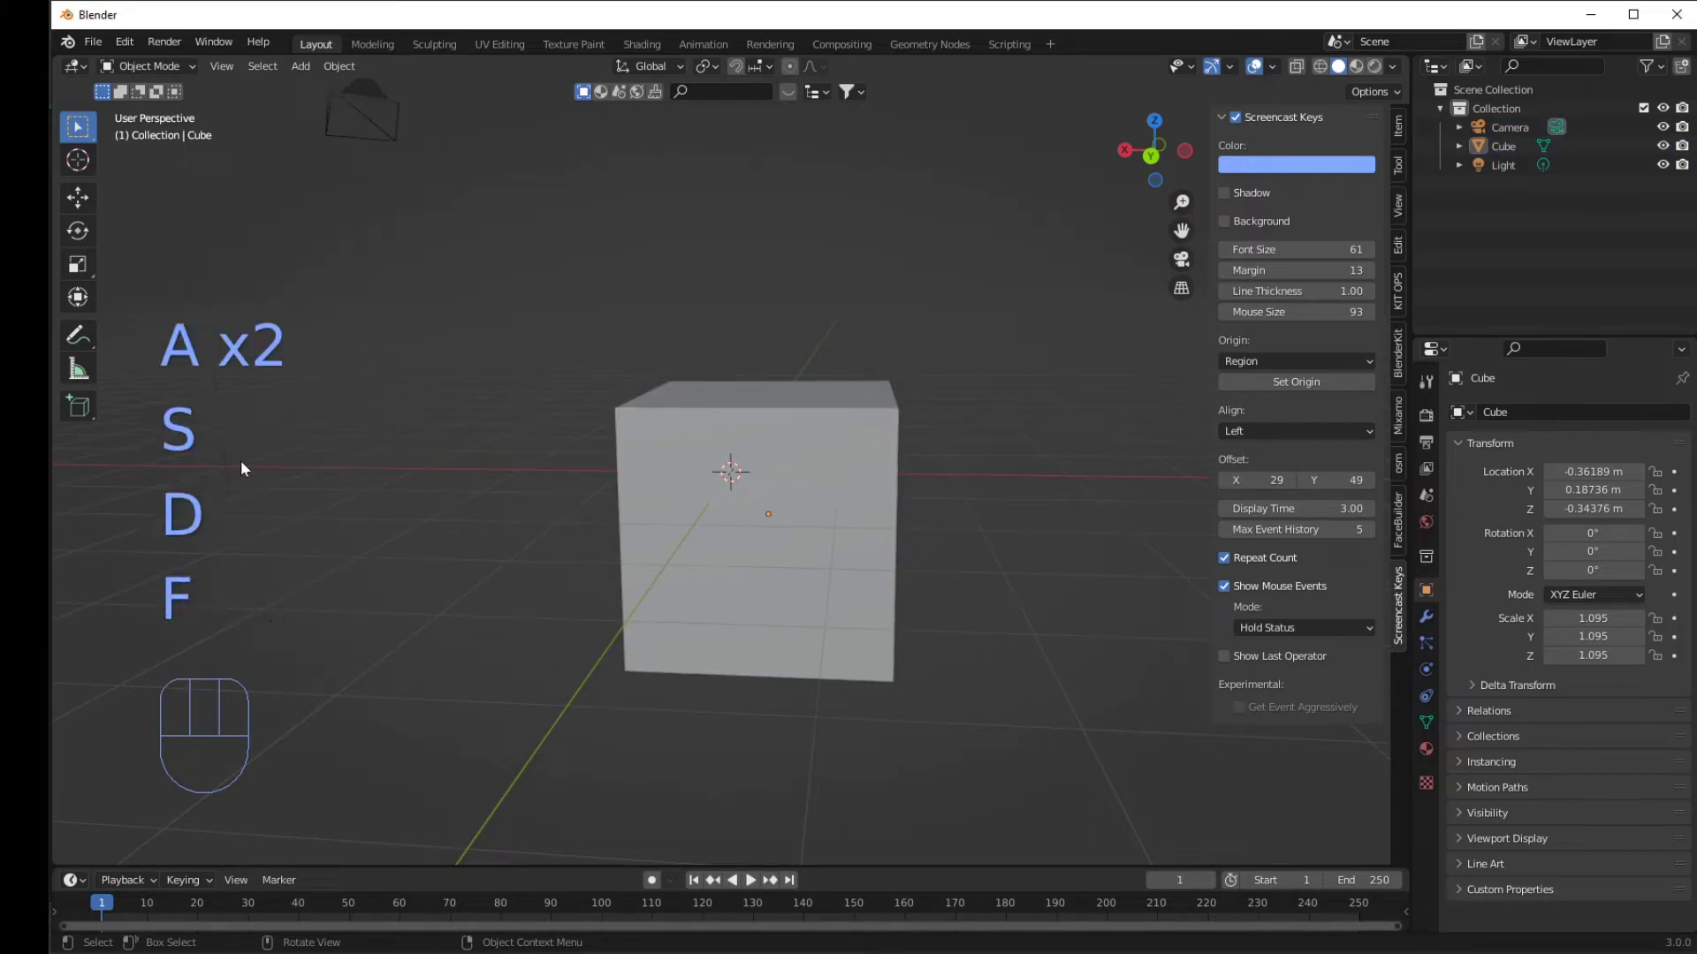
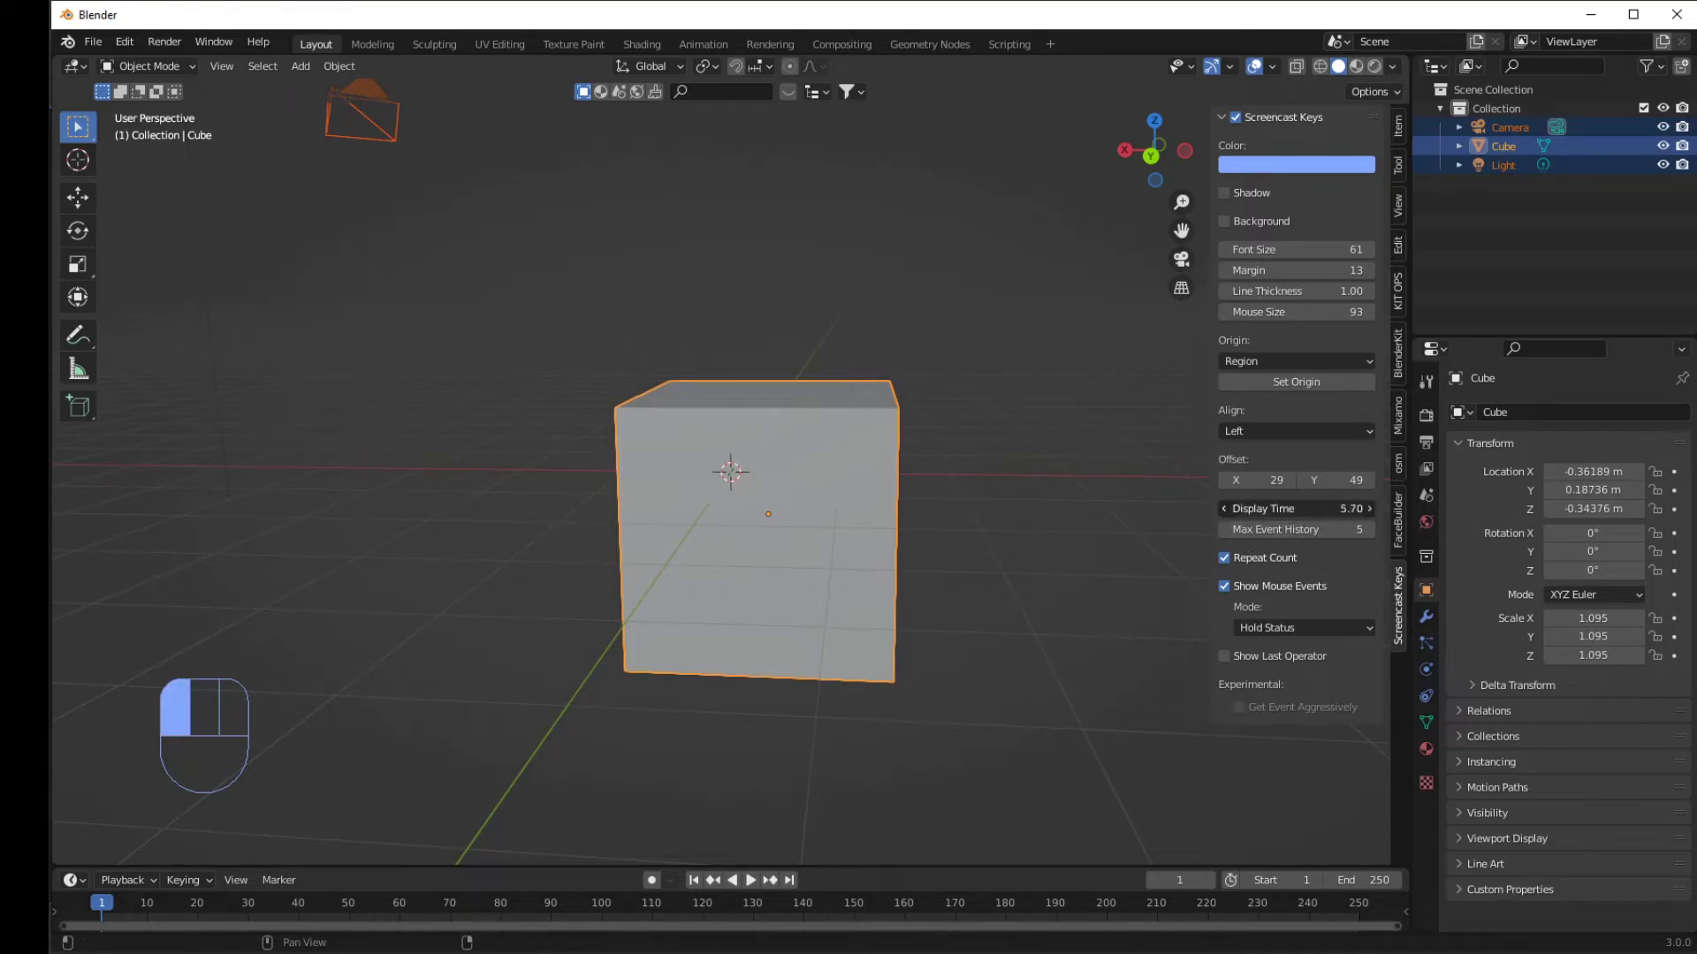
Rescale the cube with S to 1.020, confirm the size and deselect it.
{"action": "left_click", "coordinate": [430, 629]}
{"action": "key", "text": "s"}
{"action": "key", "text": "d"}
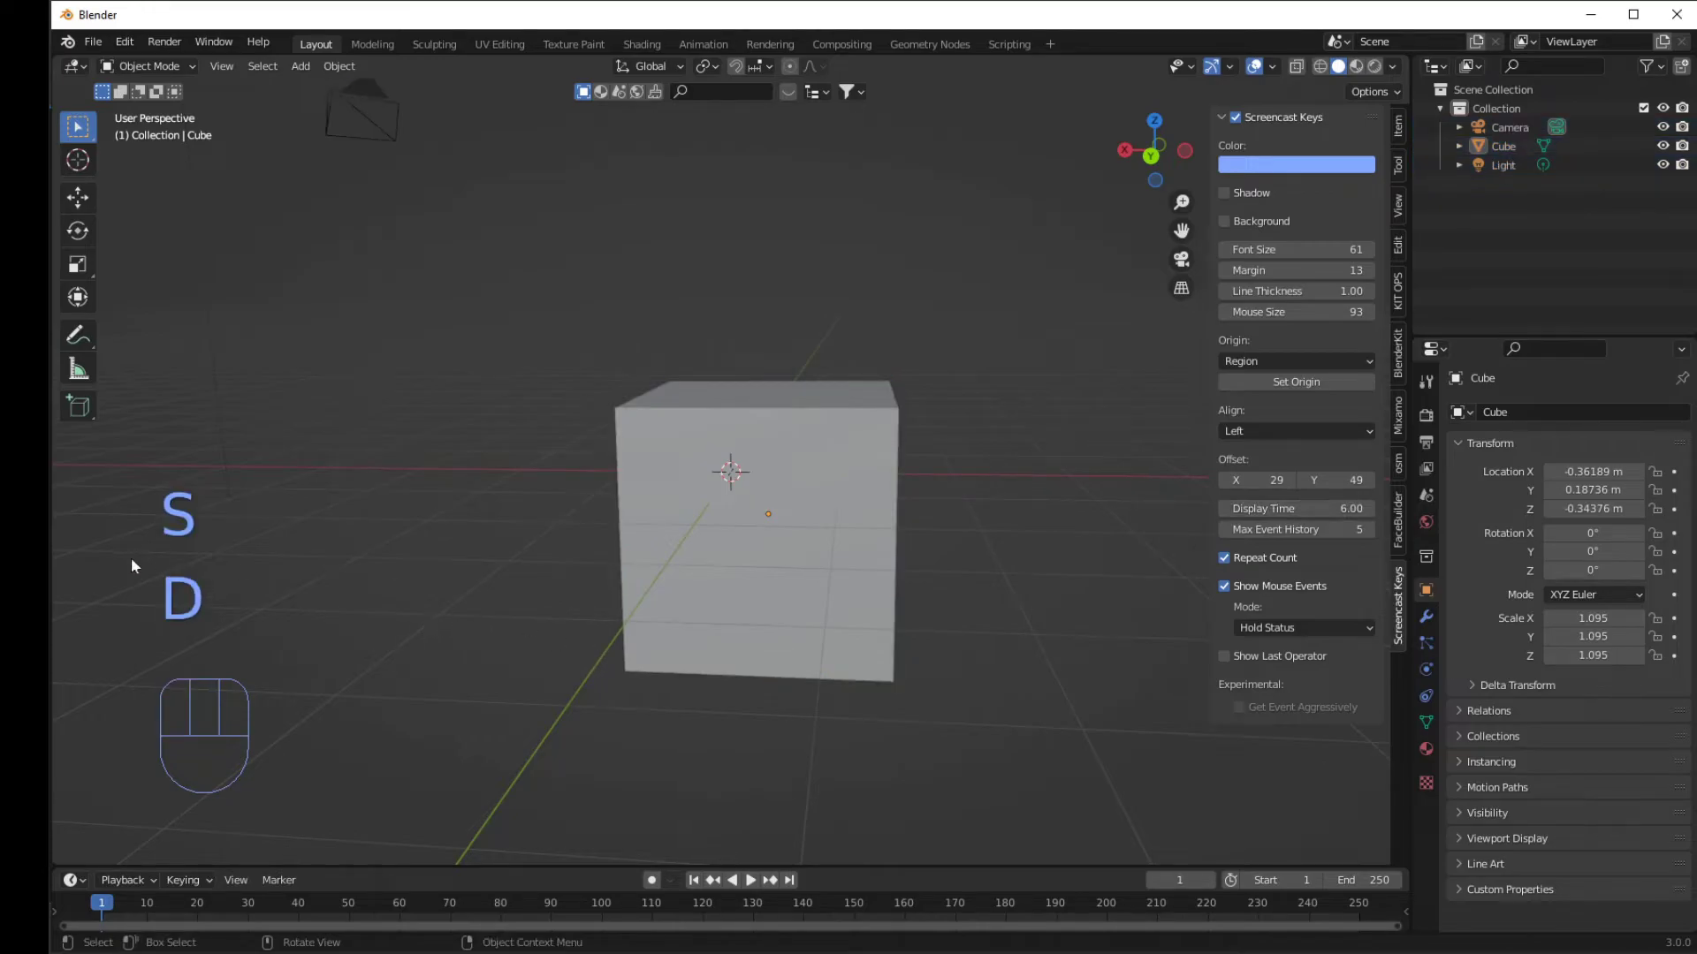
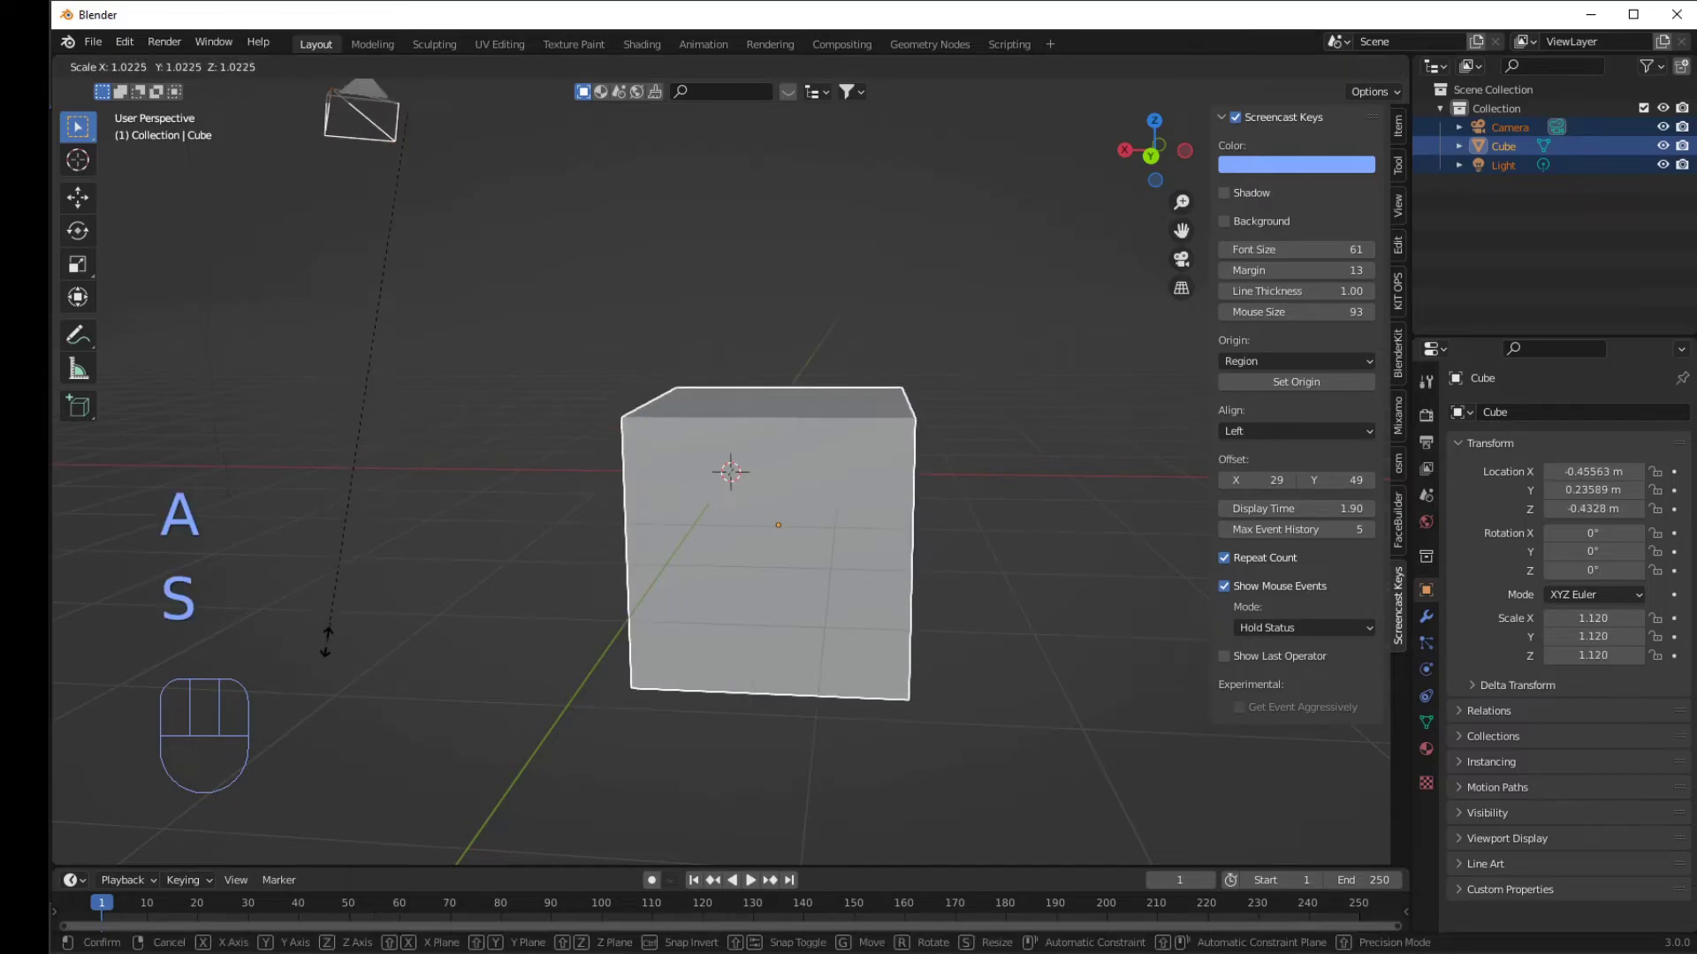
{"action": "key", "text": "z"}
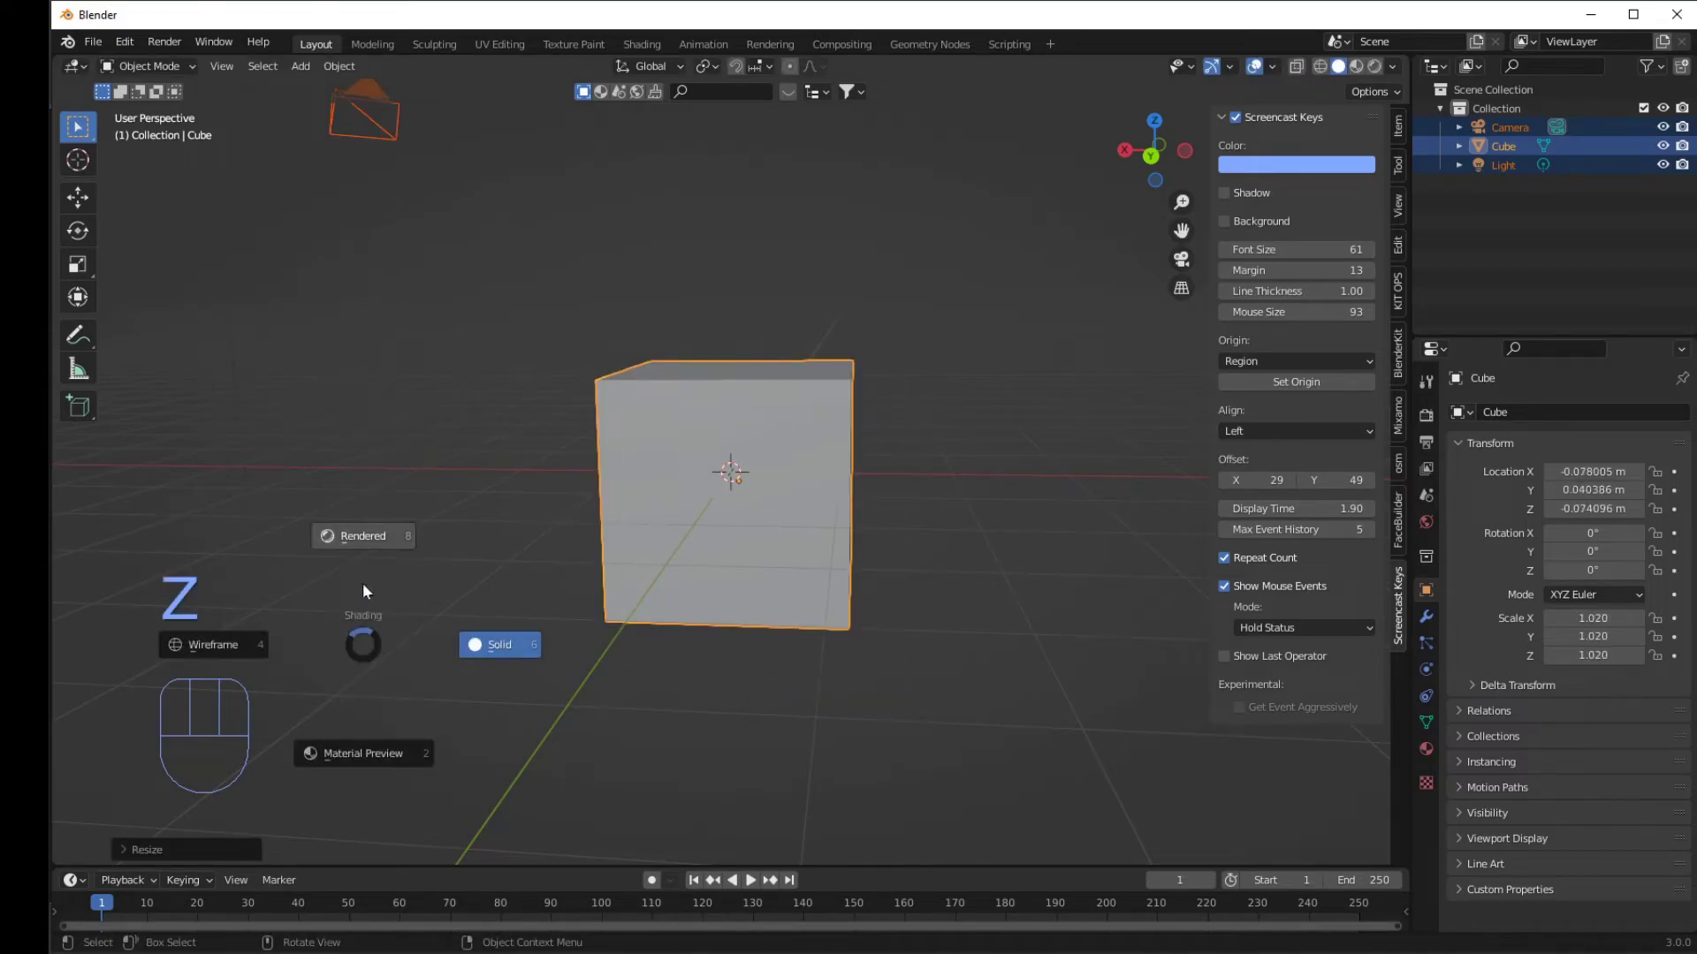
{"action": "left_click", "coordinate": [905, 215]}
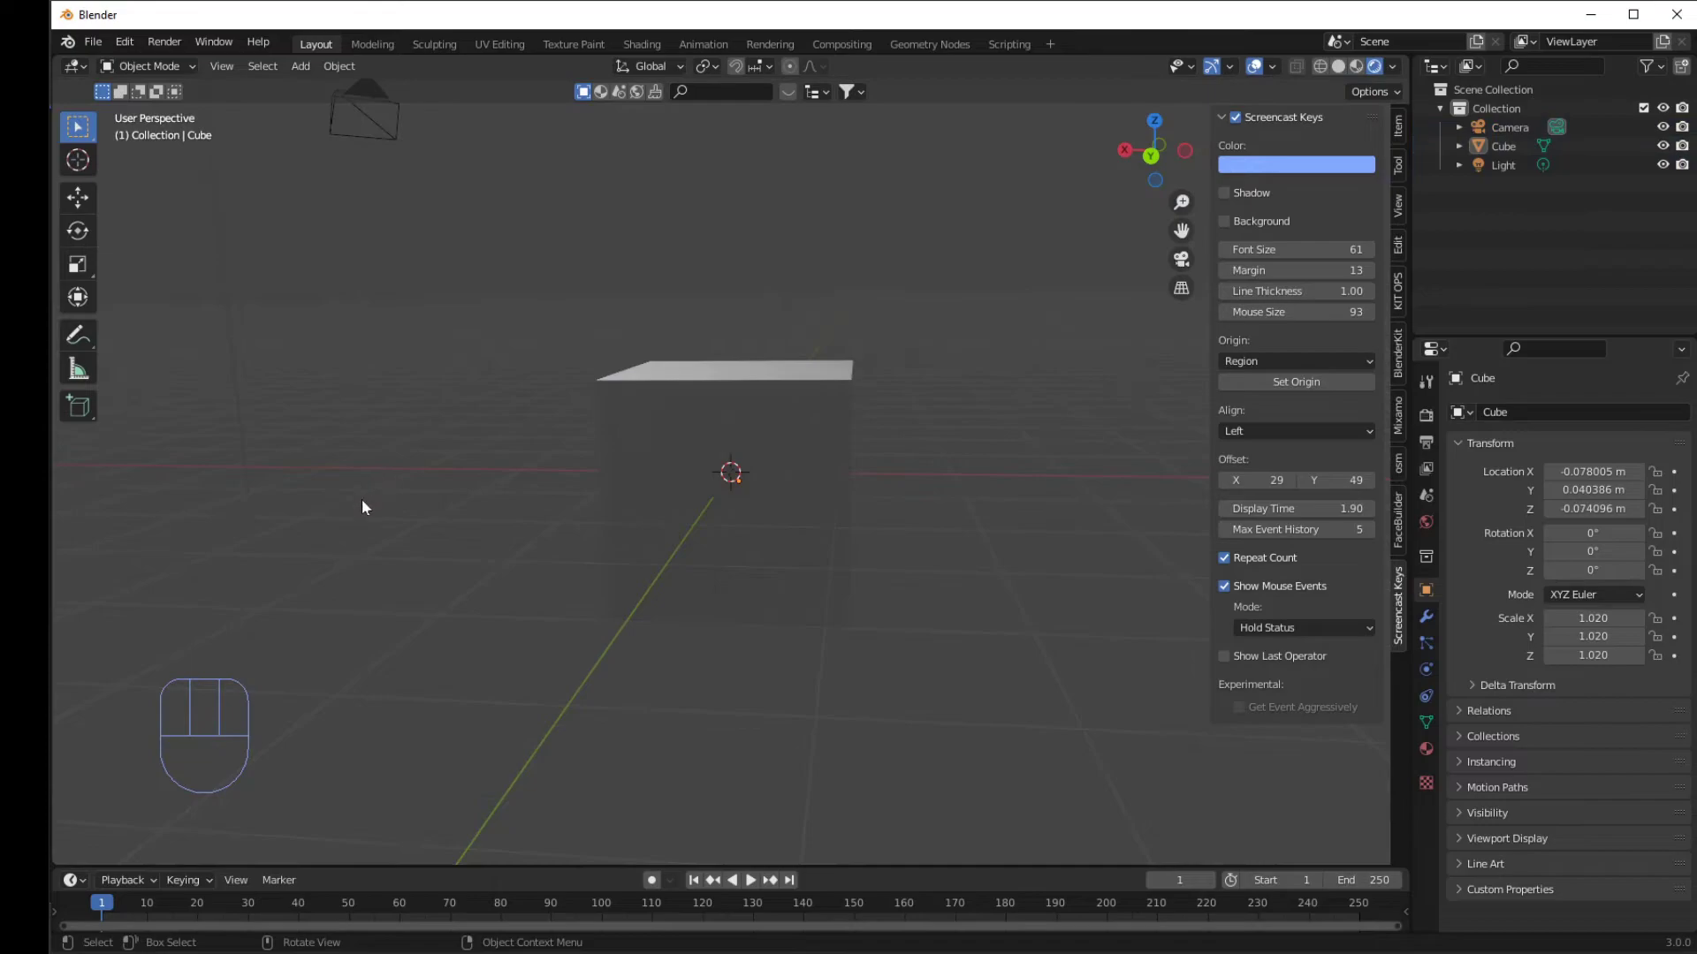
Tap a run of keys (S, Q, W, E, R, T, Y) to watch them fade from the overlay after 1.90 s.
{"action": "key", "text": "s"}
{"action": "key", "text": "q"}
{"action": "key", "text": "s"}
{"action": "key", "text": "q"}
{"action": "left_click", "coordinate": [421, 437]}
{"action": "key", "text": "w"}
{"action": "key", "text": "e"}
{"action": "key", "text": "r"}
{"action": "key", "text": "t"}
{"action": "key", "text": "y"}
{"action": "key", "text": "y"}
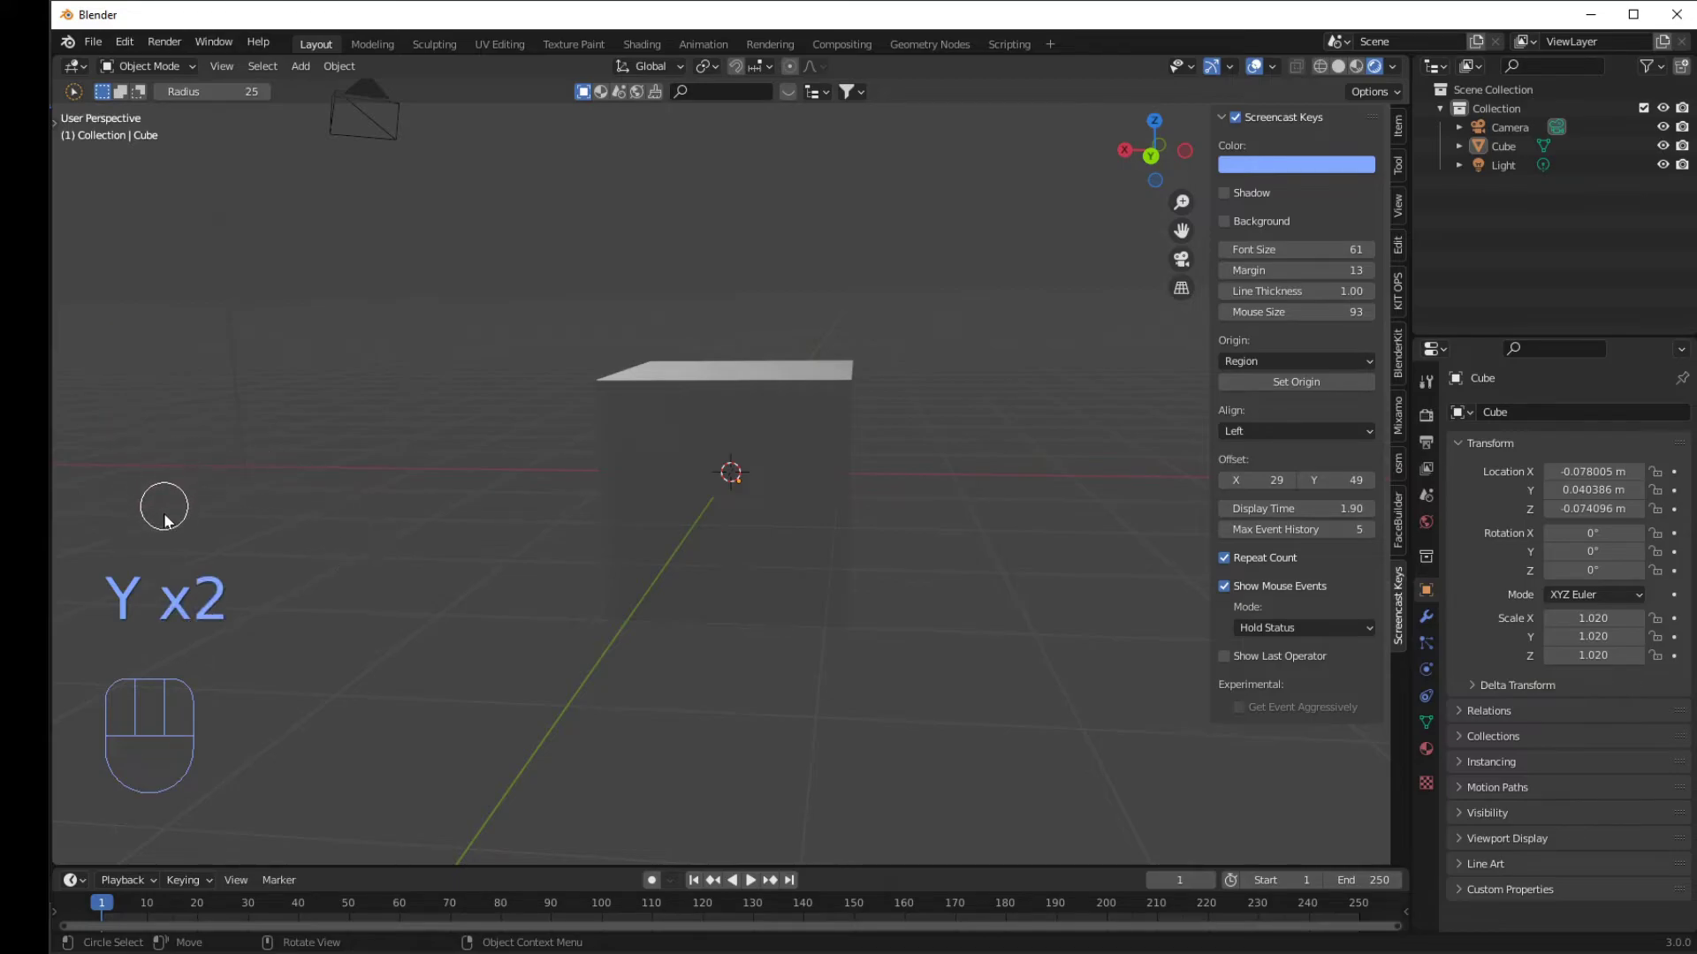
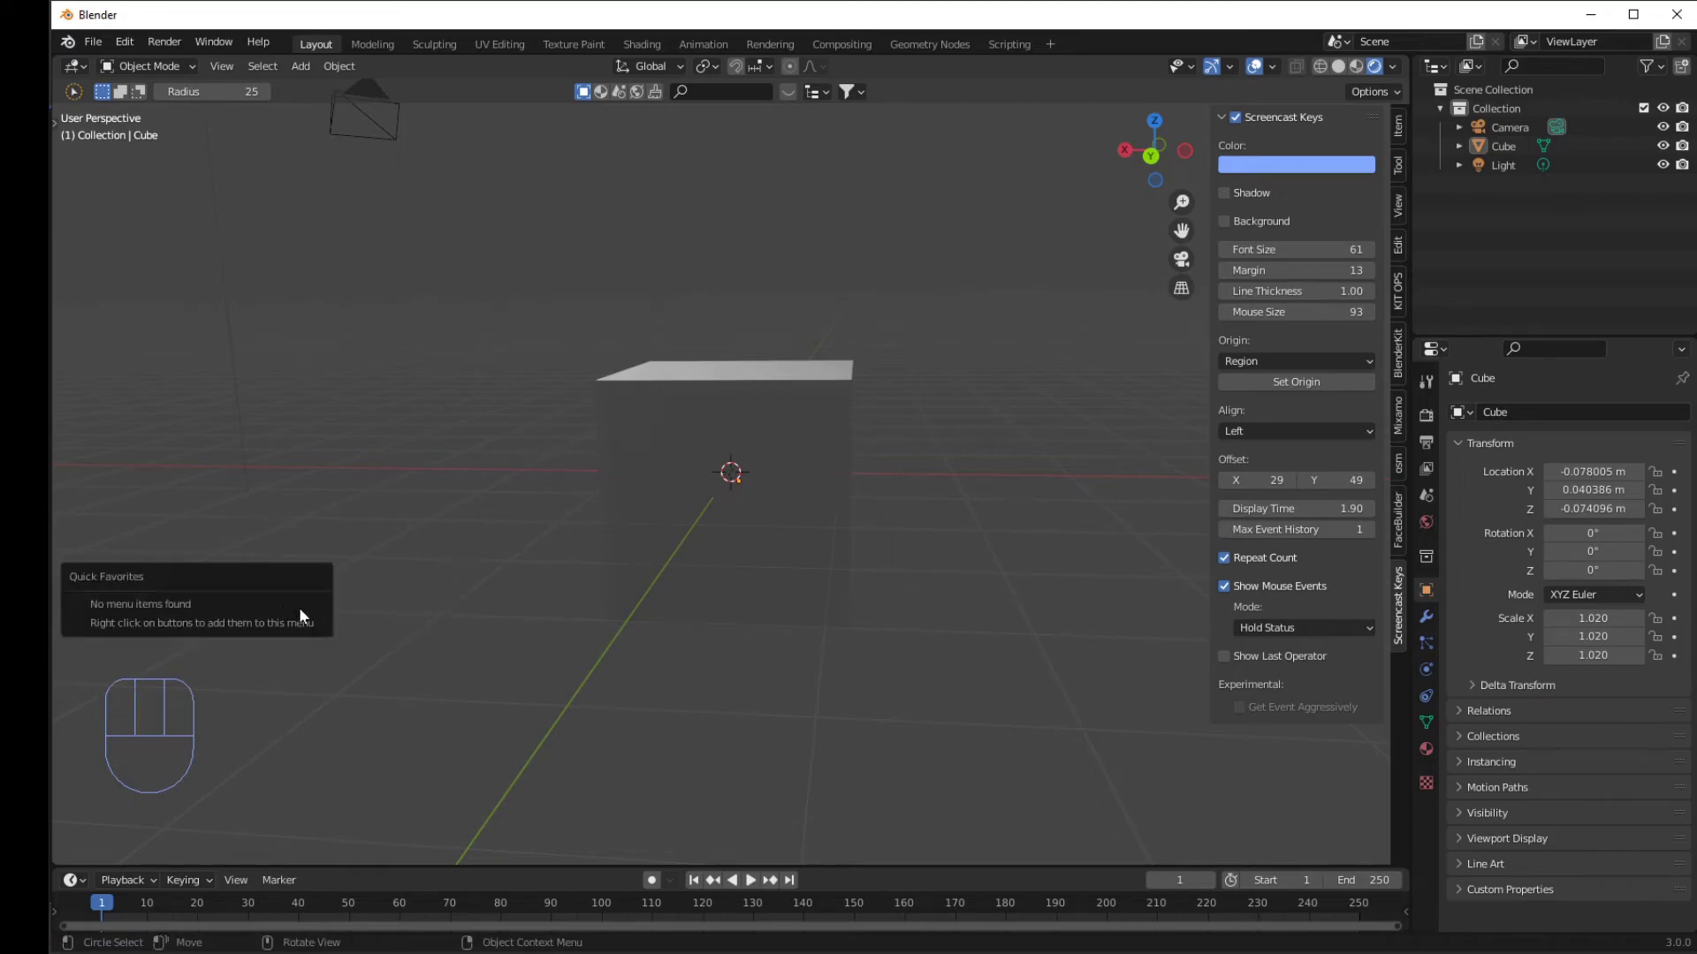
Set Max Event History to 1, then 2, tapping Q and W to see the history shorten.
{"action": "key", "text": "q"}
{"action": "left_click_drag", "start_coordinate": [373, 716], "coordinate": [390, 573]}
{"action": "key", "text": "q"}
{"action": "left_click", "coordinate": [367, 469]}
{"action": "key", "text": "w"}
{"action": "key", "text": "w"}
{"action": "key", "text": "q"}
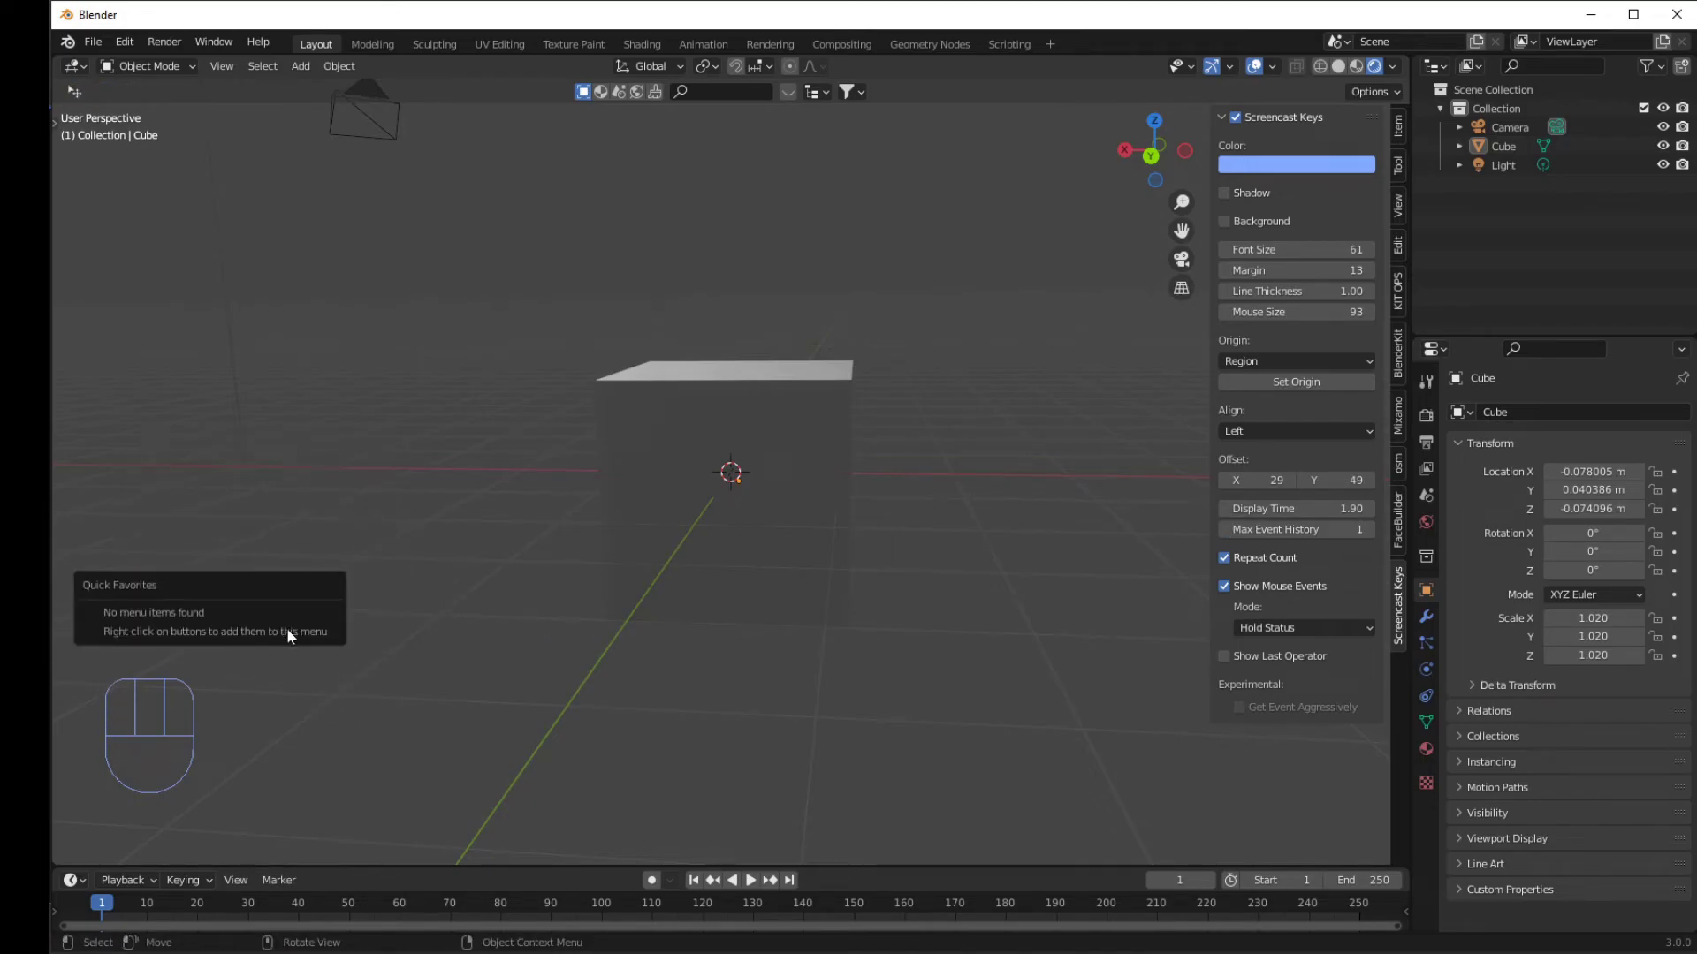
{"action": "key", "text": "q"}
{"action": "key", "text": "q"}
Select the cube and tap A, Q, S to confirm only two events remain in the history.
{"action": "left_click", "coordinate": [390, 694]}
{"action": "key", "text": "a"}
{"action": "key", "text": "q"}
{"action": "key", "text": "a"}
{"action": "key", "text": "s"}
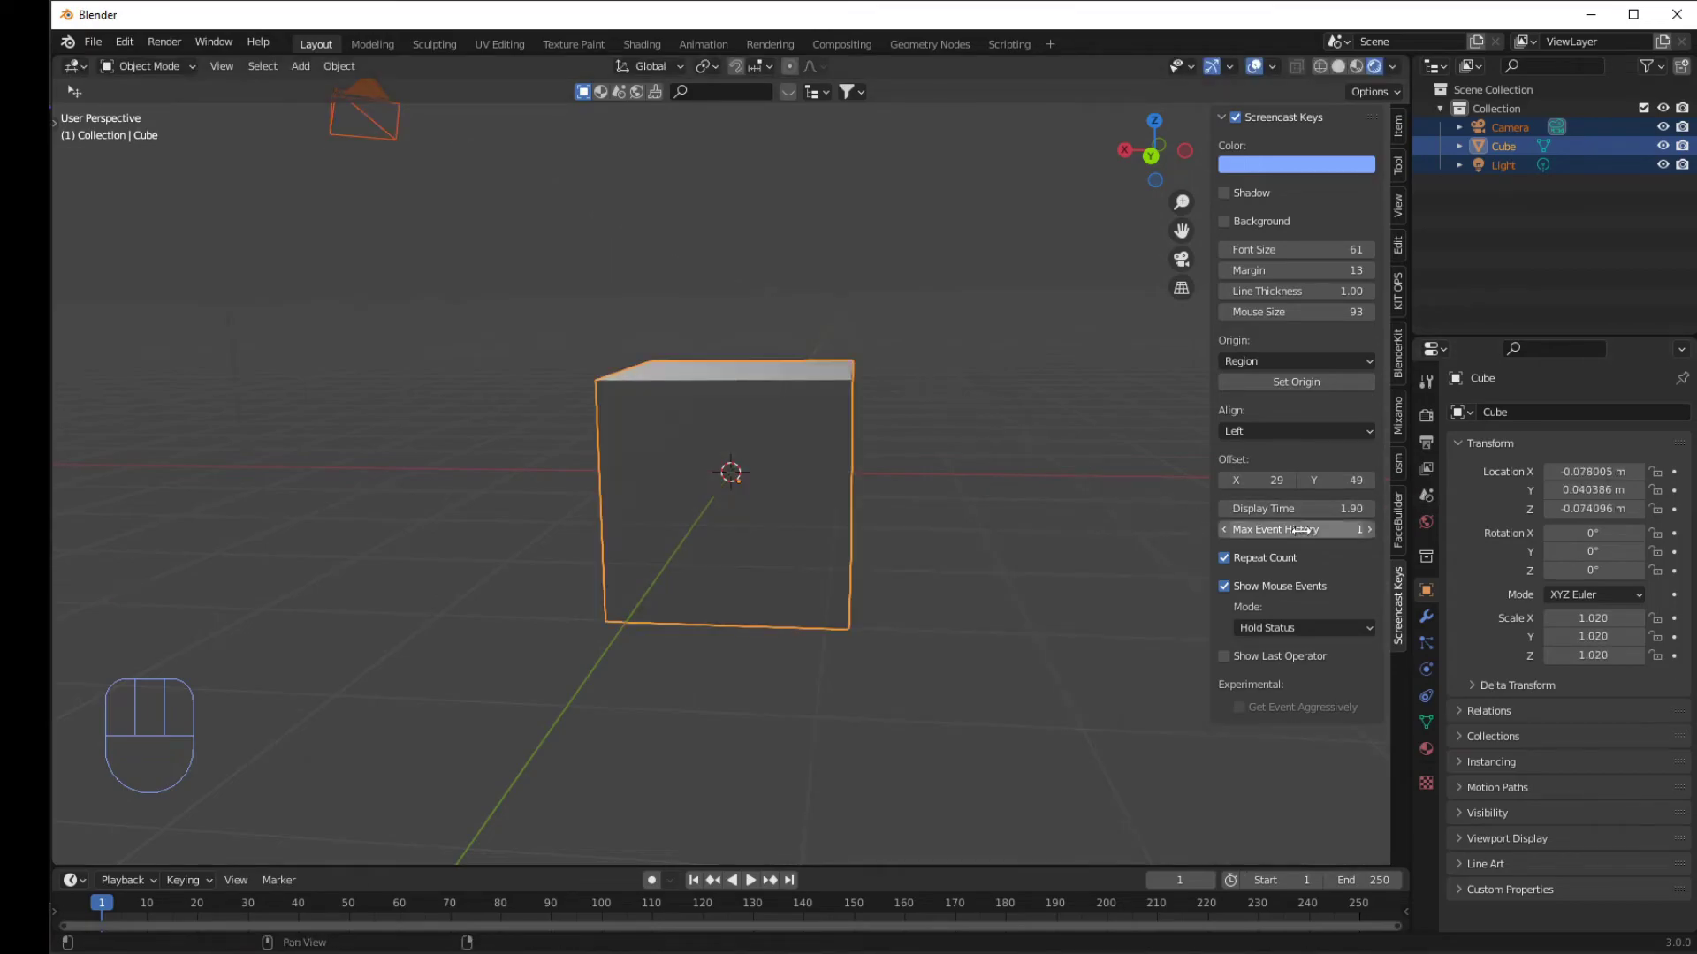
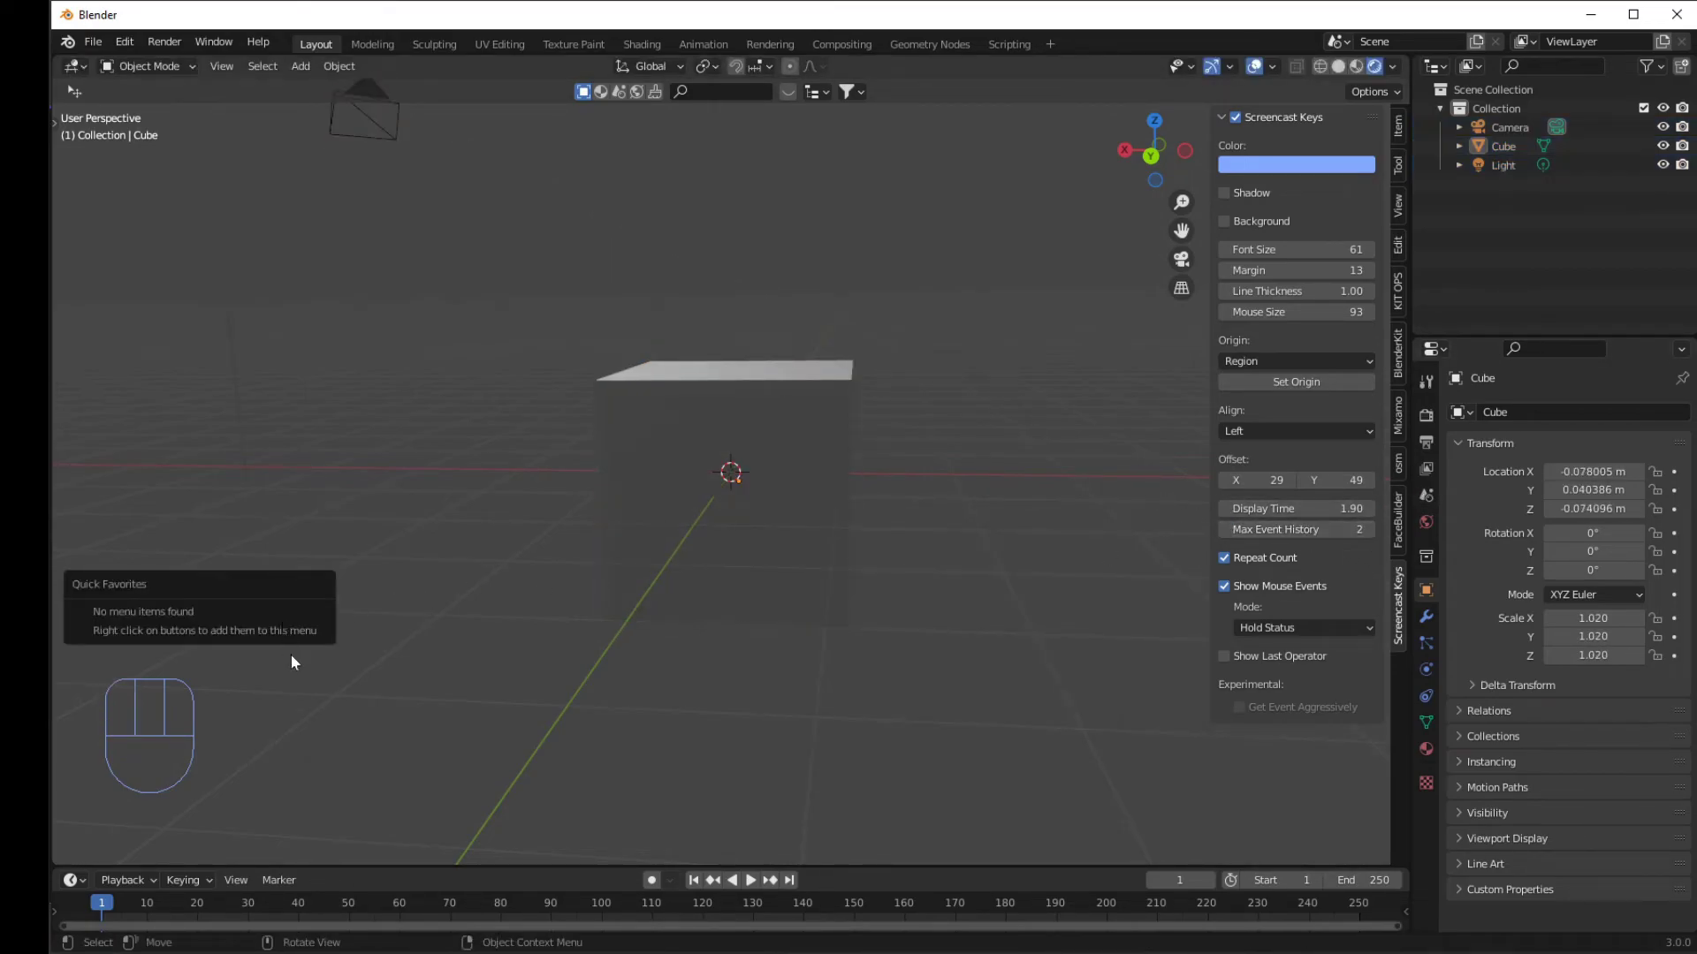
{"action": "key", "text": "q"}
{"action": "key", "text": "a"}
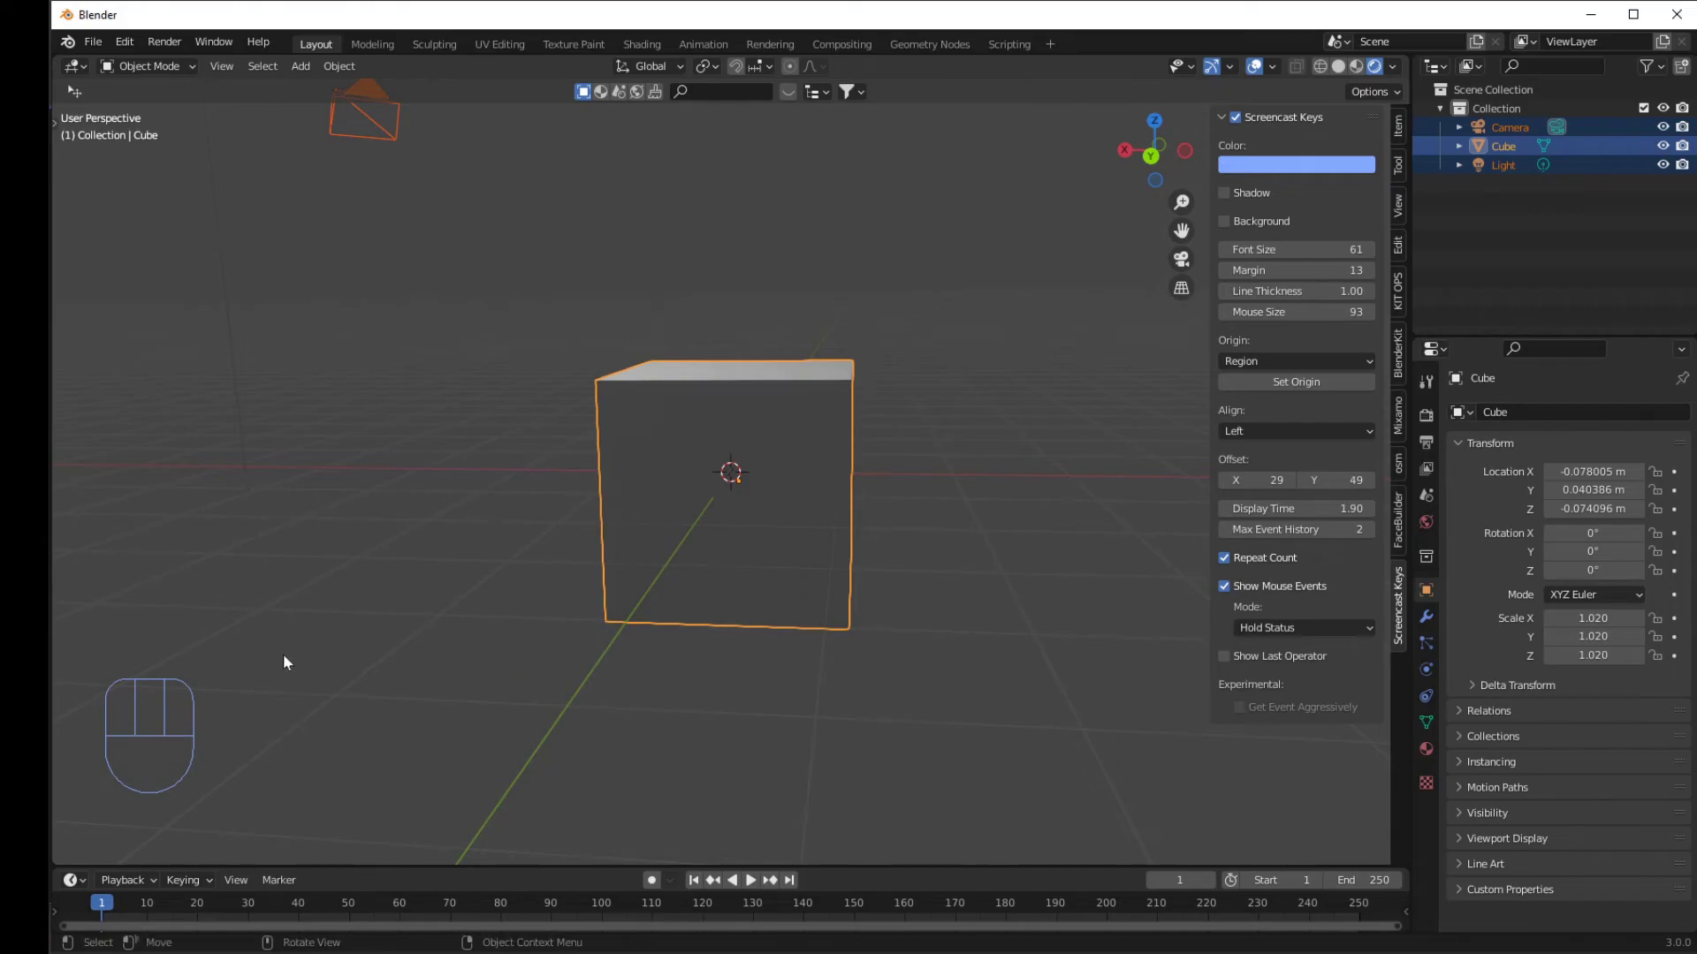
{"action": "key", "text": "a"}
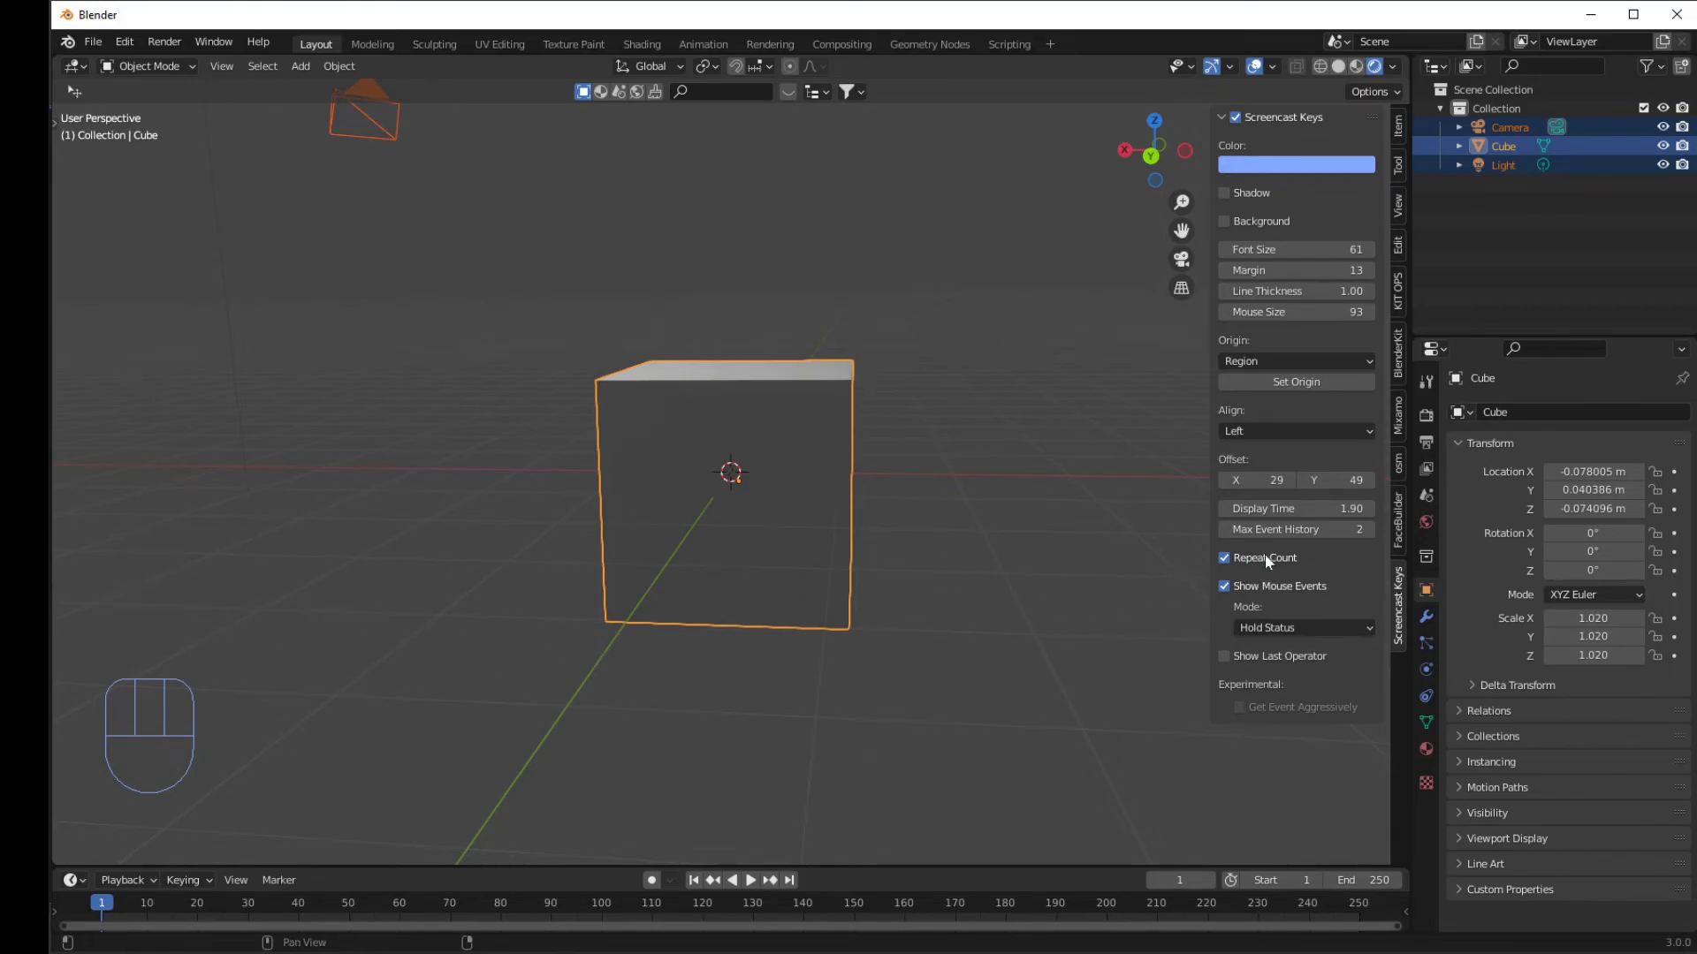
{"action": "key", "text": "a"}
{"action": "key", "text": "a"}
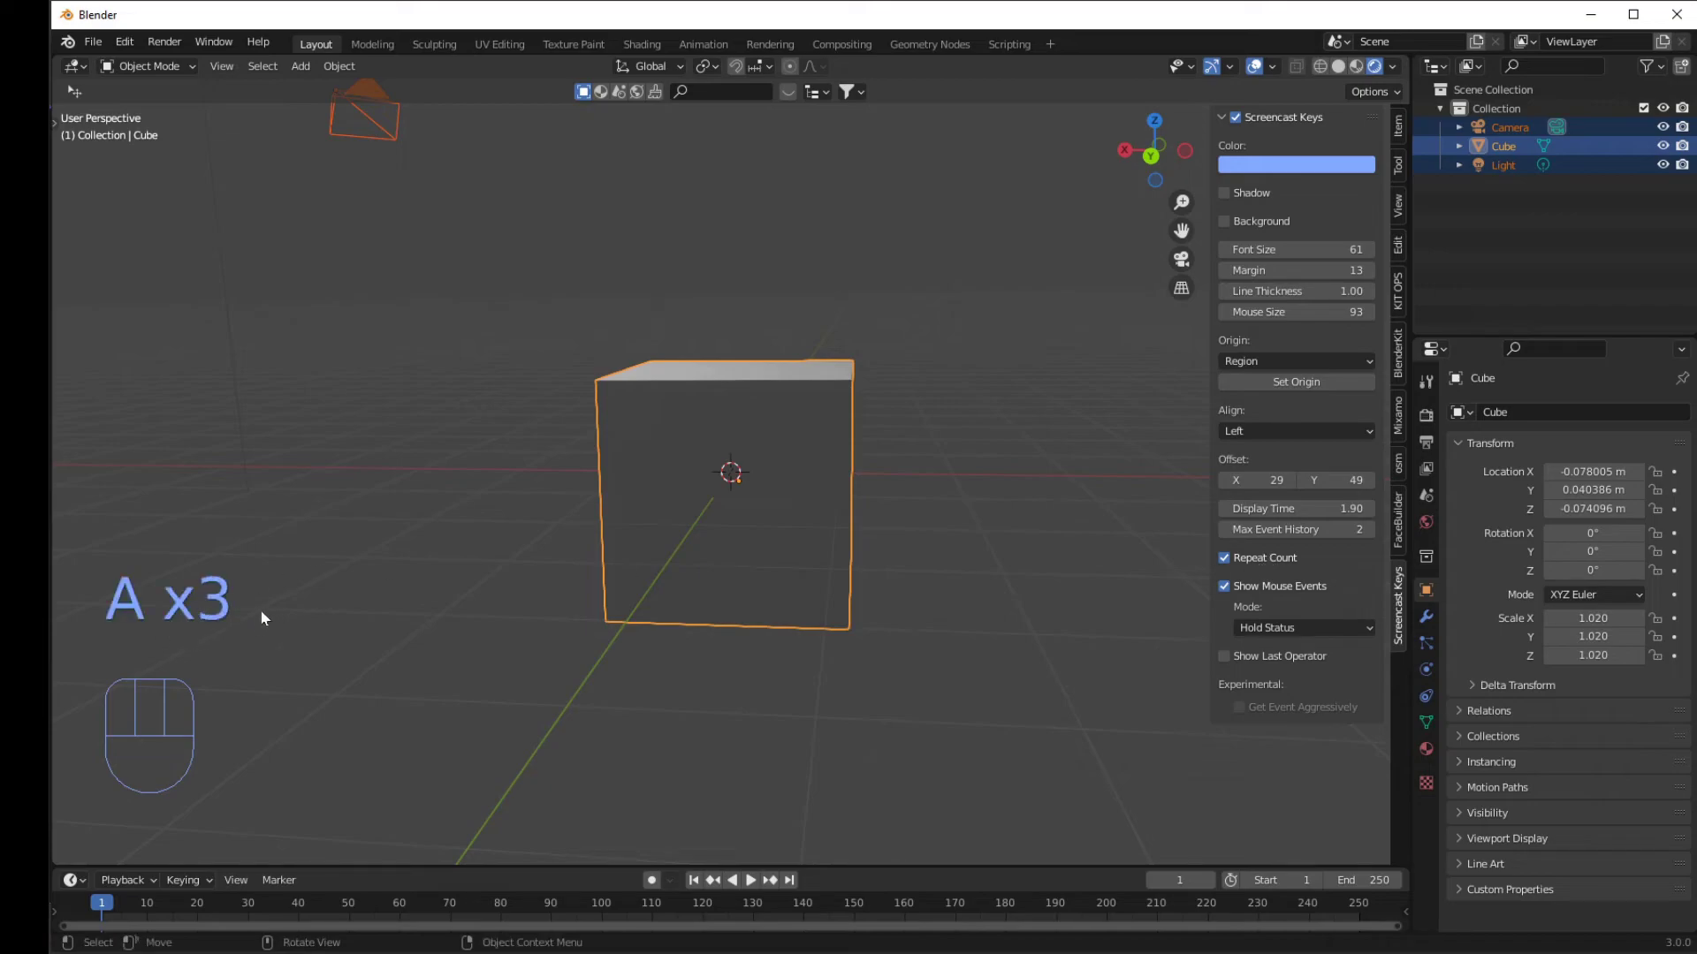
{"action": "key", "text": "a"}
{"action": "key", "text": "a"}
{"action": "key", "text": "a"}
{"action": "key", "text": "a"}
{"action": "key", "text": "a"}
{"action": "left_click", "coordinate": [1231, 563]}
{"action": "key", "text": "a"}
{"action": "key", "text": "a"}
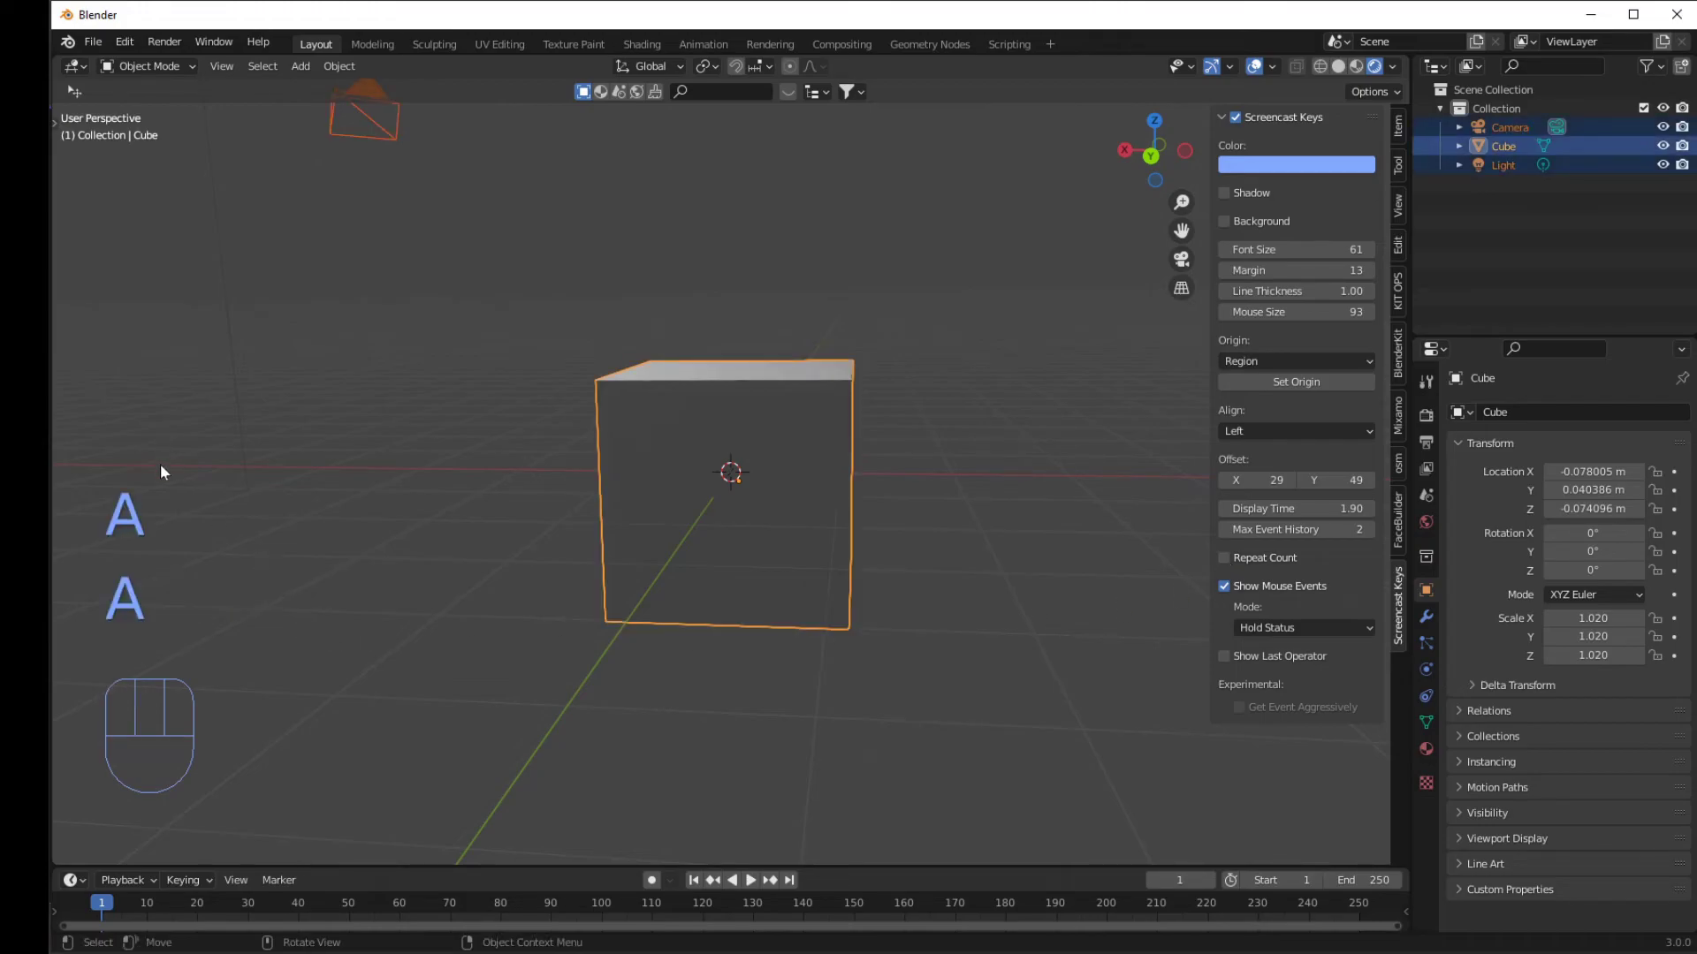
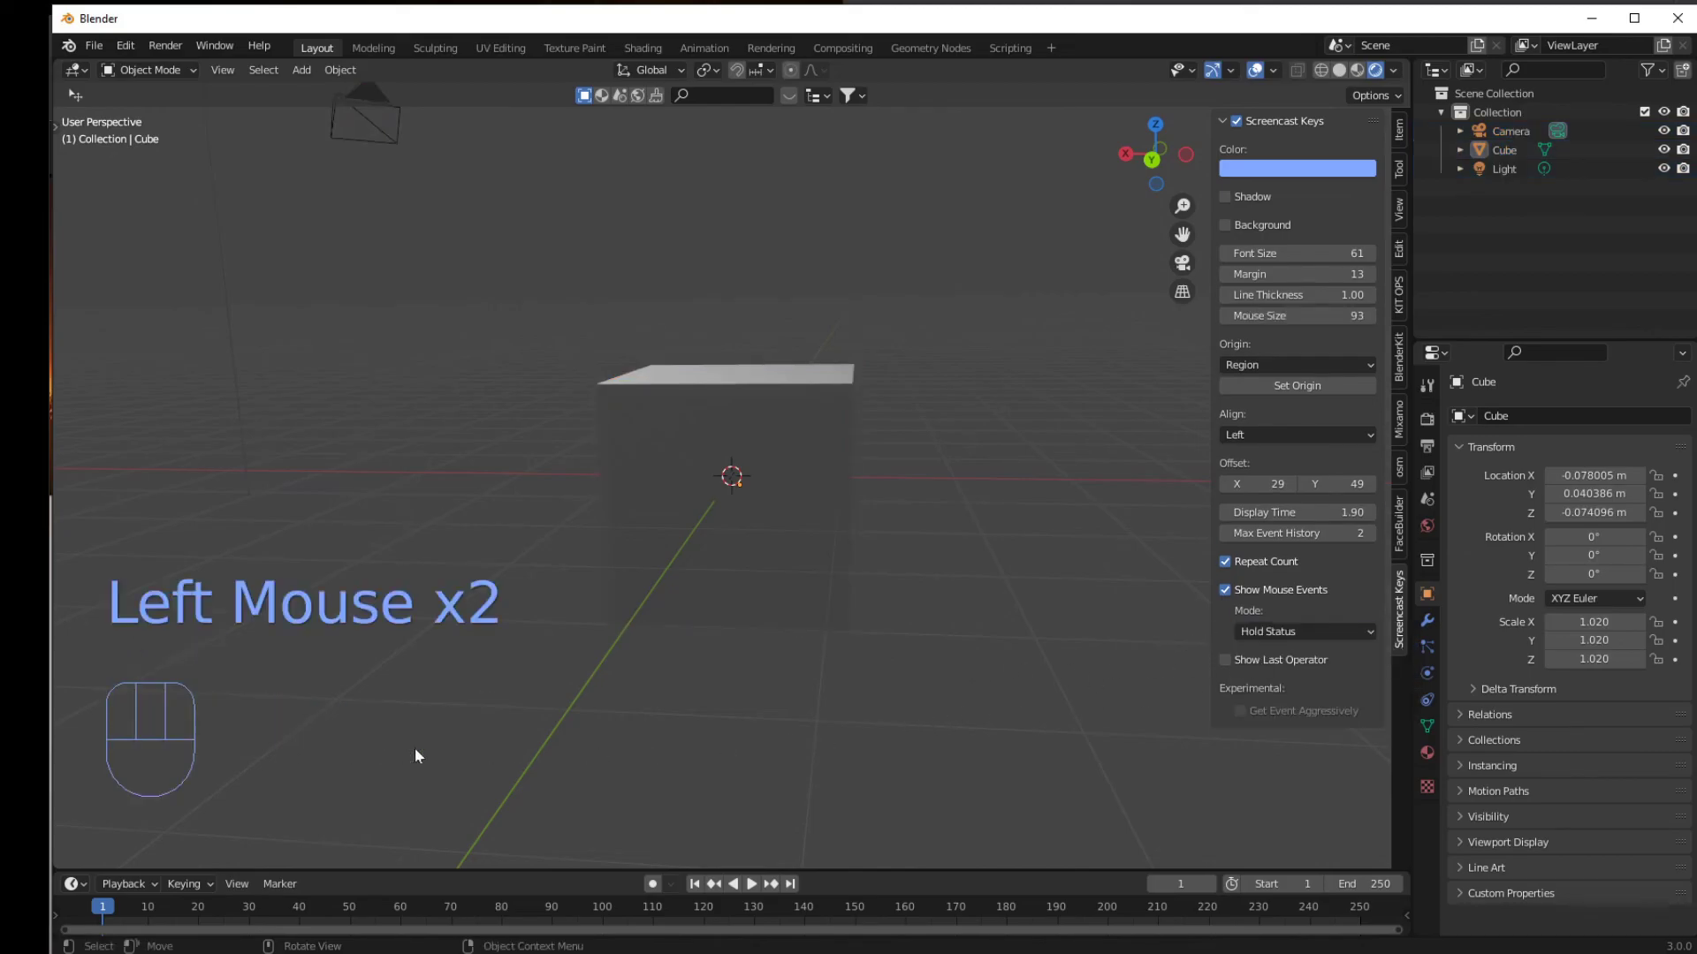
Choose Event History + Hold Status as the mouse events mode and rescale the cube to 1.180 to test it.
{"action": "left_click", "coordinate": [875, 724]}
{"action": "key", "text": "a"}
{"action": "key", "text": "s"}
{"action": "left_click_drag", "start_coordinate": [1022, 756], "coordinate": [1300, 652]}
{"action": "left_click", "coordinate": [1146, 619]}
{"action": "left_click_drag", "start_coordinate": [1286, 635], "coordinate": [1284, 700]}
{"action": "key", "text": "a"}
{"action": "key", "text": "s"}
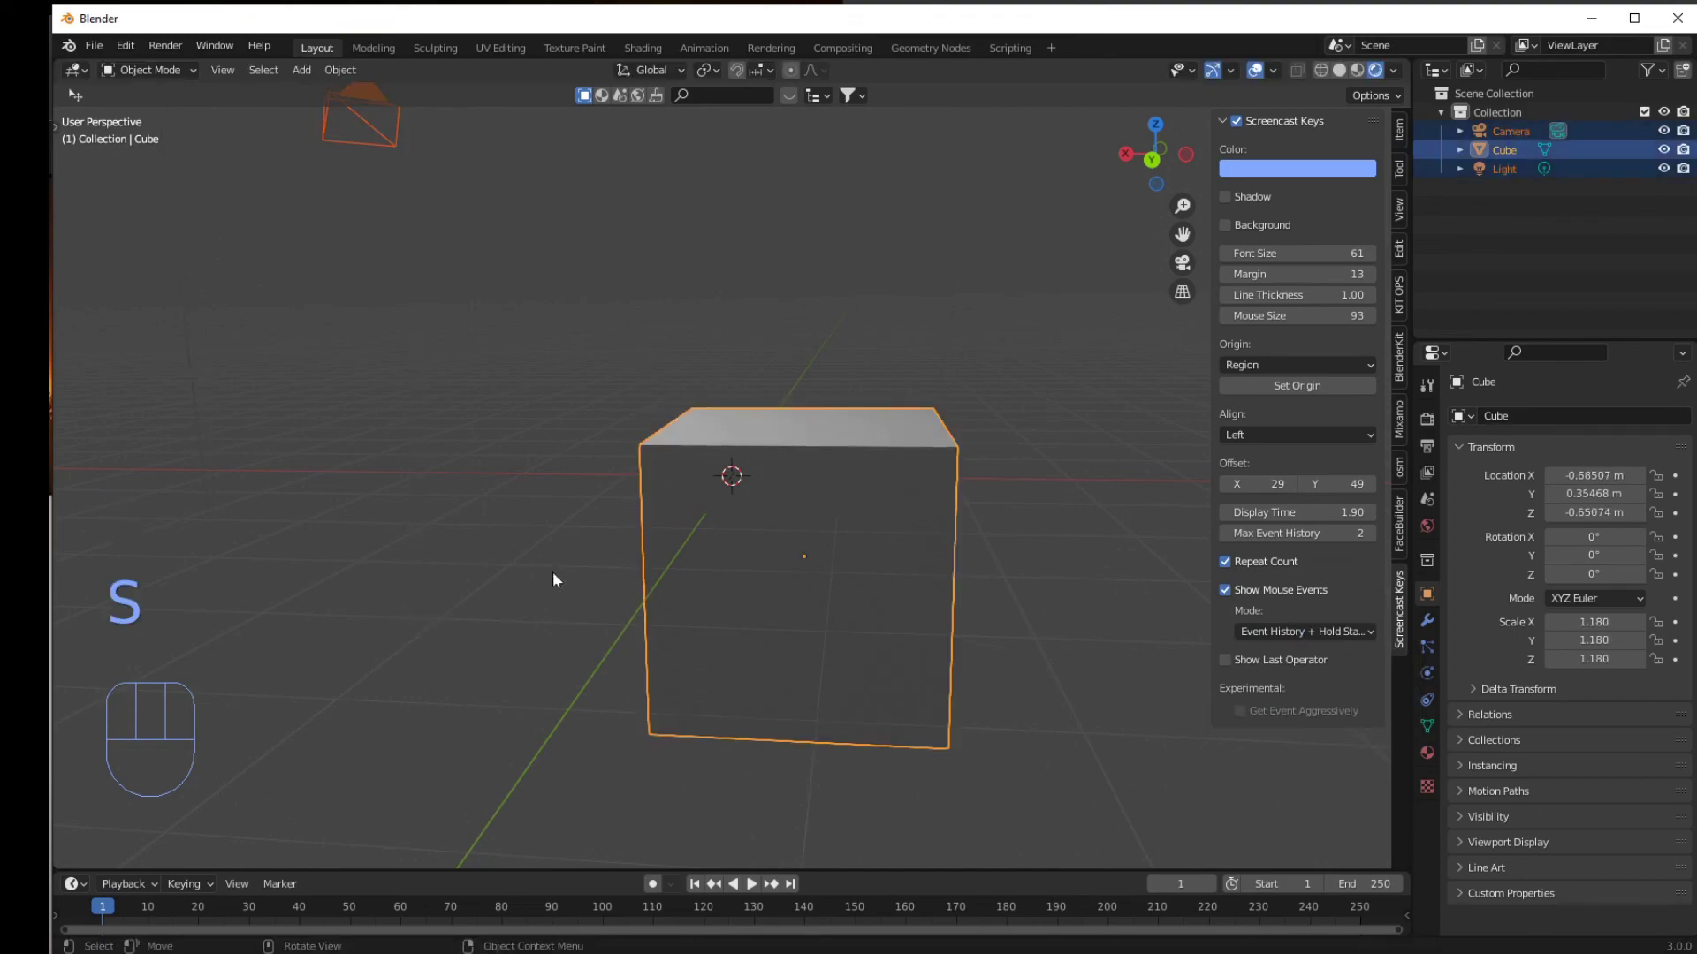